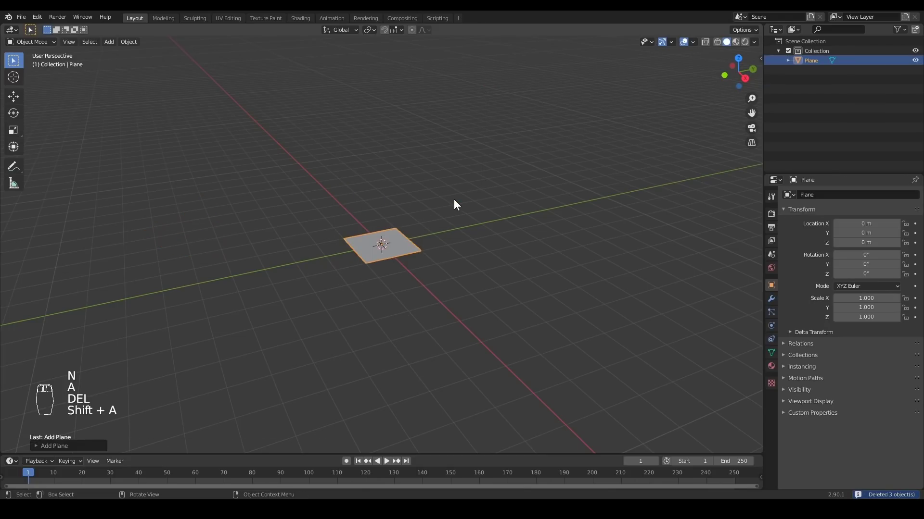
Rotate the plane 90° on Y and -90° on X so it stands upright facing front.
key(r)
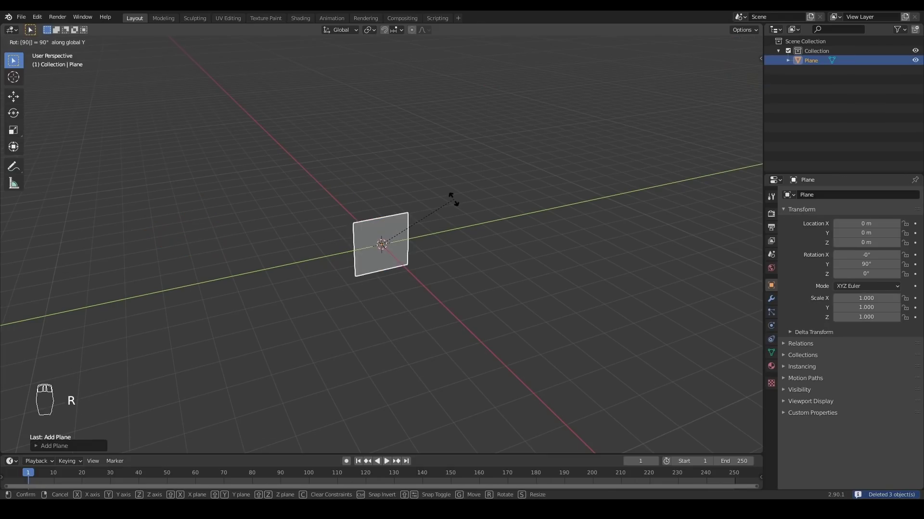
key(KP_1)
key(KP_Decimal)
key(KP_1)
key(r)
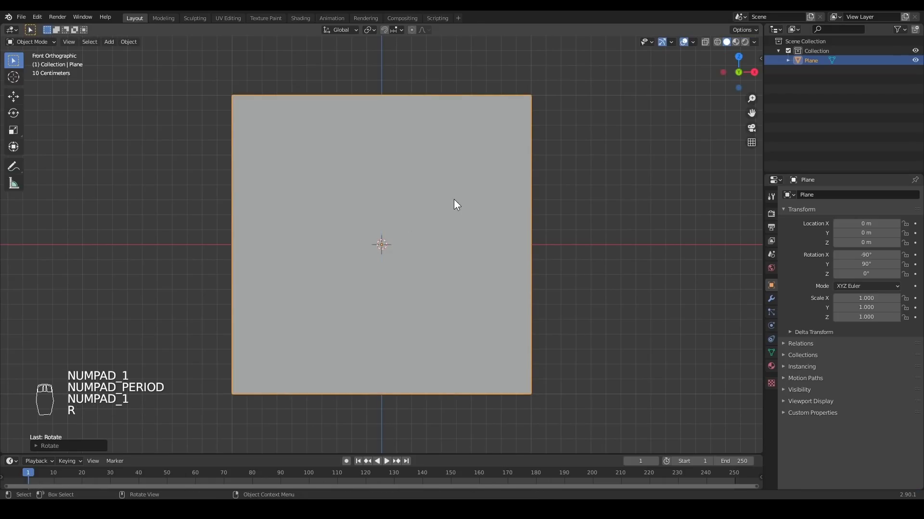
key(Tab)
key(ctrl+r)
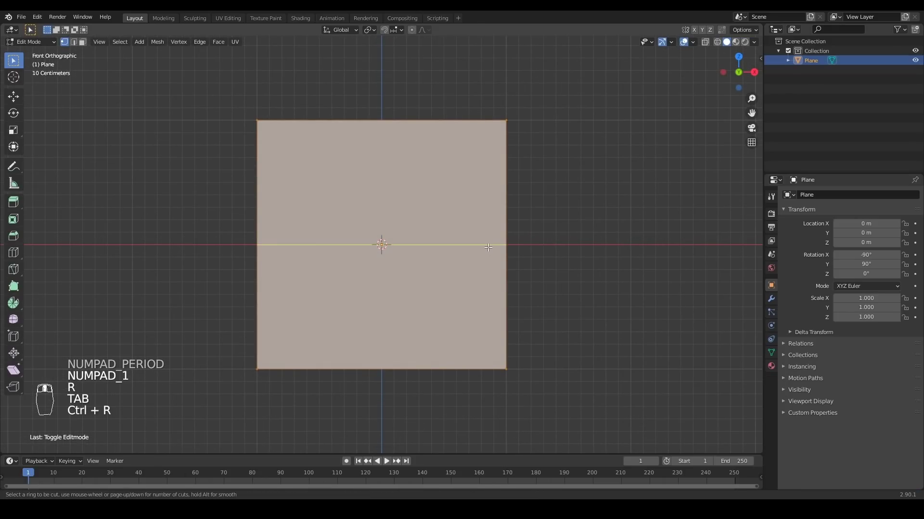
Subdivide the whole plane in Edit Mode into a fine grid with extra cuts.
key(ctrl+r)
key(Tab)
key(Tab)
key(a)
key(a)
key(a)
Lift the grid upward along Z so the plane sits above the ground.
key(g)
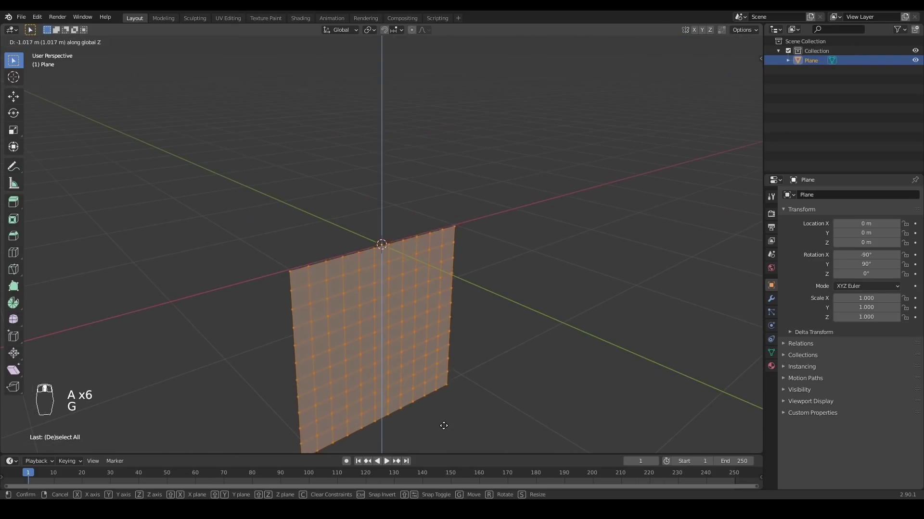
key(g)
key(Tab)
key(g)
key(g)
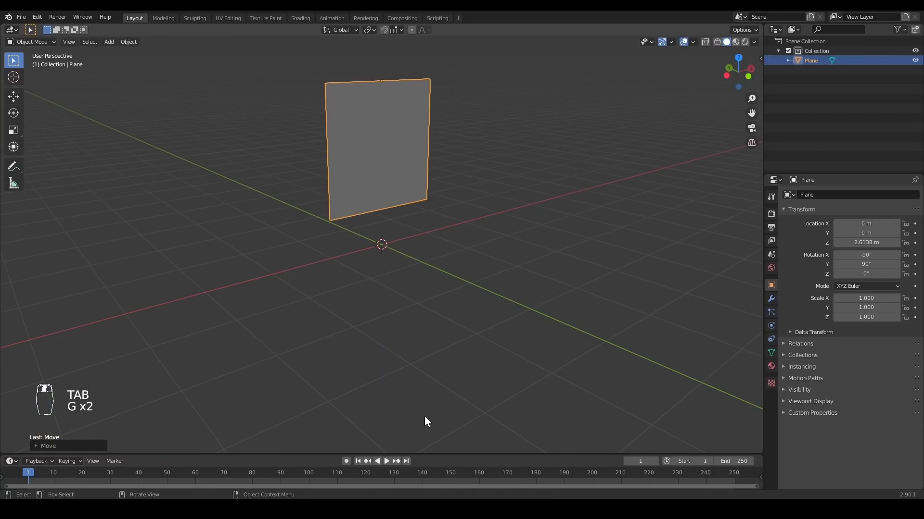
Shift the whole plane sideways along Y, checked from the side view.
key(alt+a)
key(g)
key(Tab)
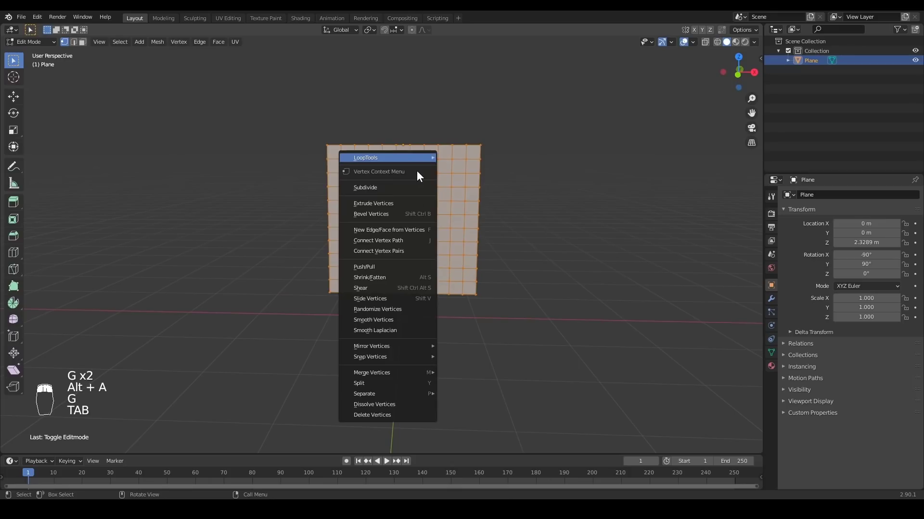
key(Tab)
key(KP_3)
key(g)
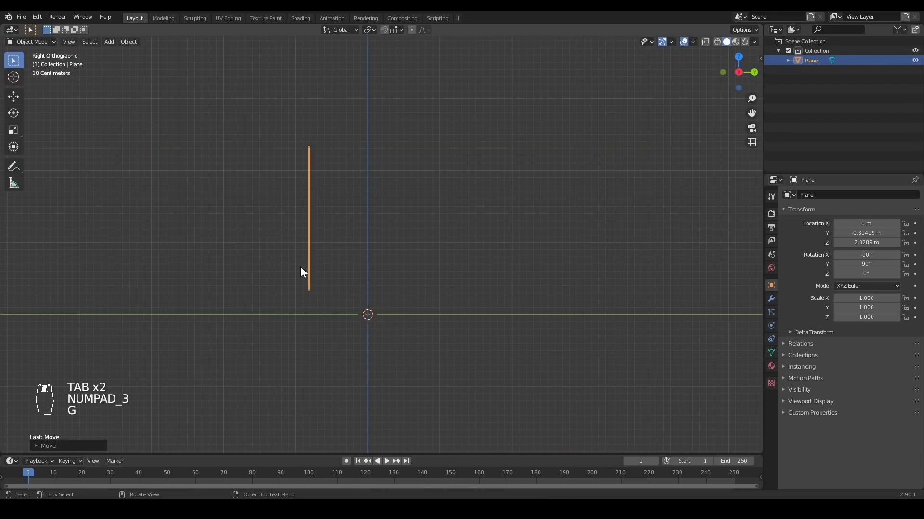
key(alt+a)
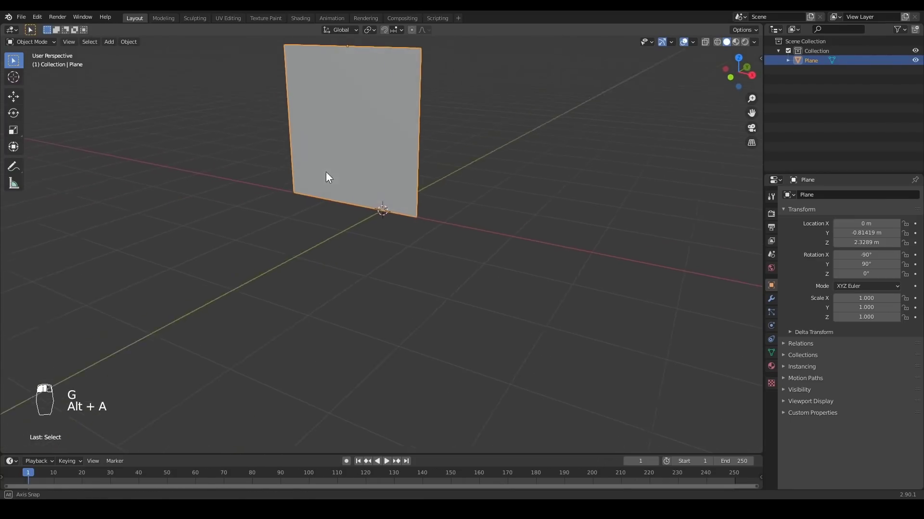
Append the human figure model into the scene.
key(g)
key(alt+a)
click(394, 242)
key(KP_1)
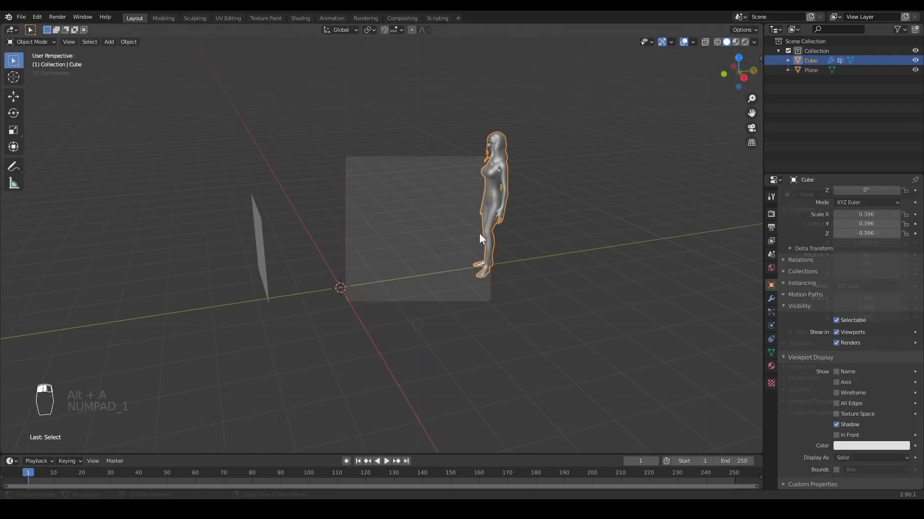
Scale the figure down to about 0.28 and move it to stand on the ground.
key(s)
key(KP_3)
key(ctrl+z)
key(g)
key(shift+s)
key(shift+s)
In front view, move the cloth plane so it covers the figure's body.
drag(374, 34, 358, 235)
key(s)
drag(461, 259, 433, 273)
key(s)
key(s)
key(alt+a)
Assign the plane's top row of vertices to a 'Pinning' group and enable Cloth physics on it.
key(KP_1)
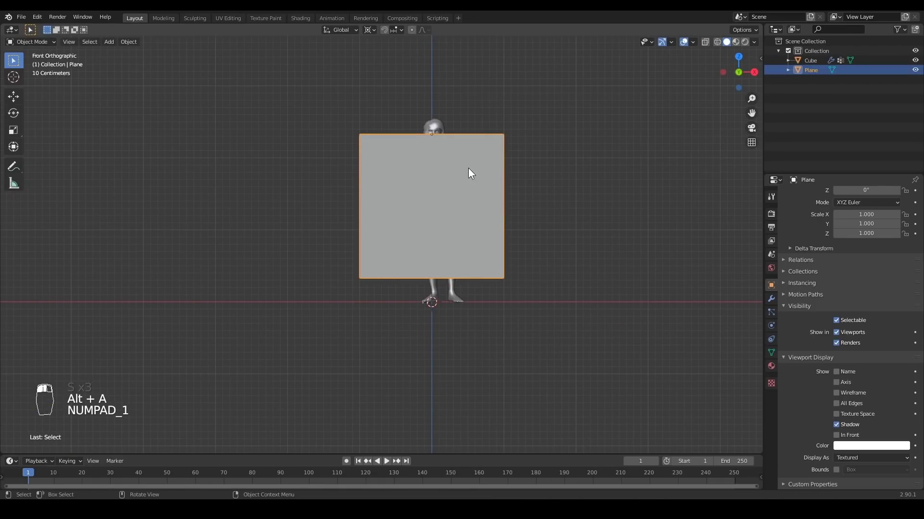
key(Tab)
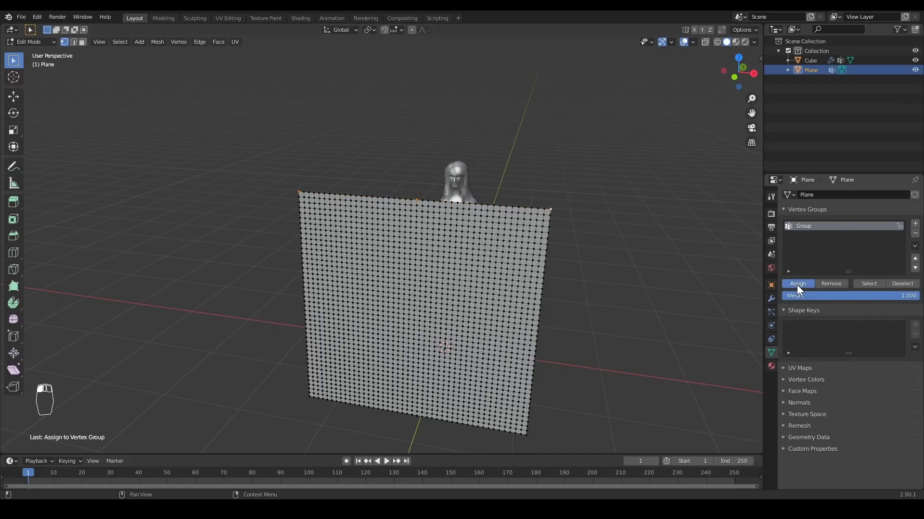
key(n)
key(Return)
key(Tab)
key(alt+a)
key(KP_3)
key(KP_Decimal)
Add a Wind force field aimed at the cloth and set its Pin Group to Pinning.
key(g)
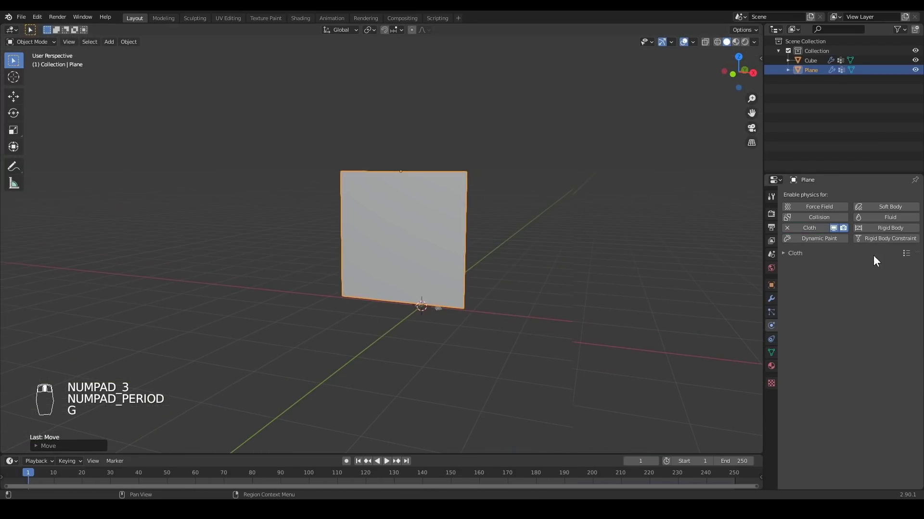
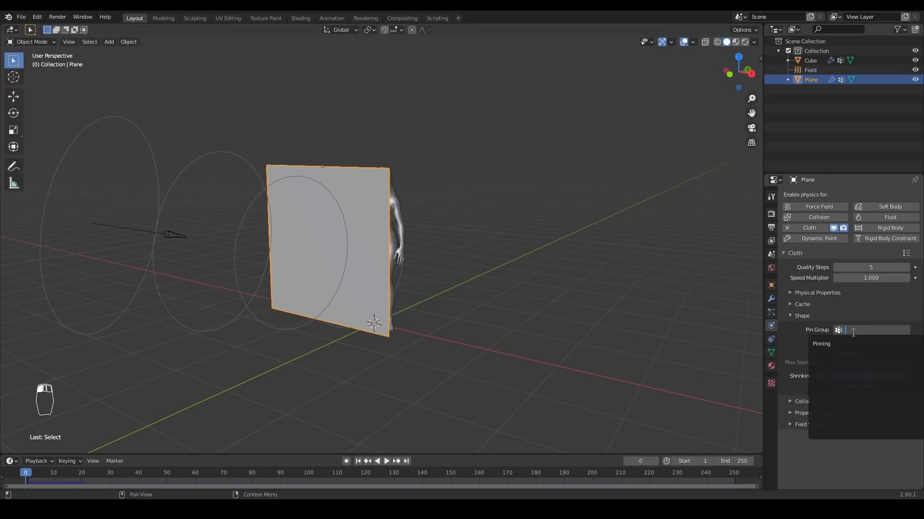
Choose Pinning as the pin group and test-play the cloth, then rewind to frame 1.
key(space)
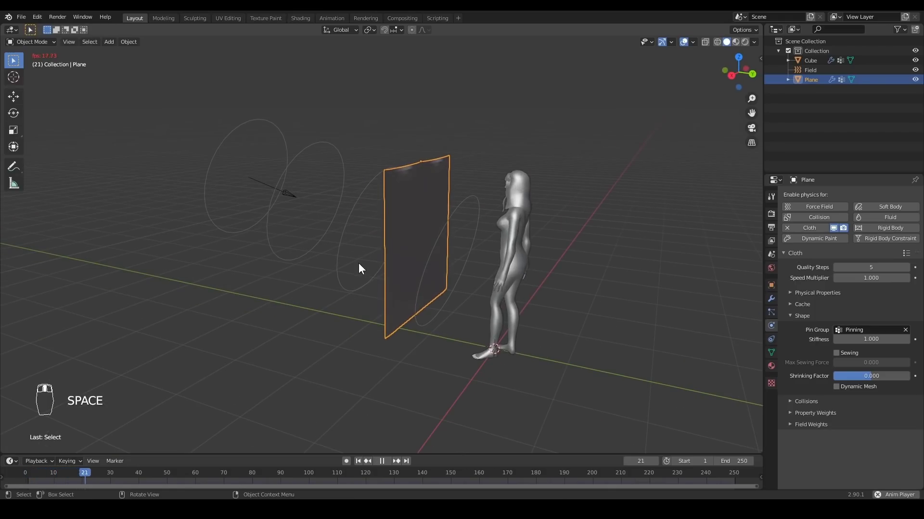
drag(362, 266, 64, 479)
key(space)
key(KP_0)
key(space)
middle_click(25, 474)
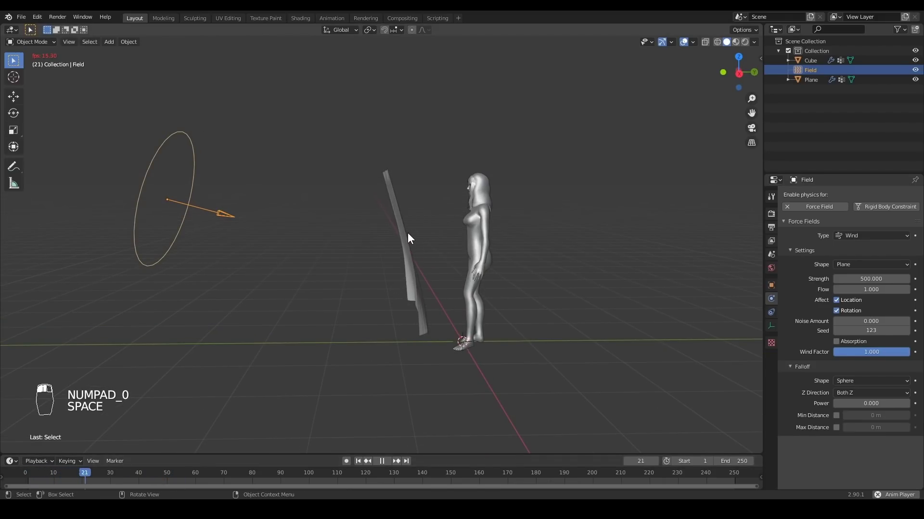
Set the wind field's Strength to 2000 and play the stronger simulation.
key(space)
key(r)
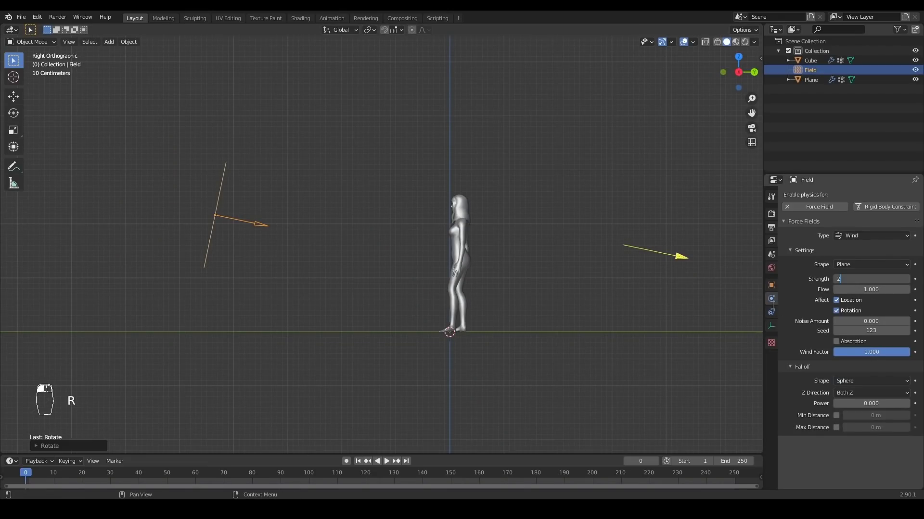
key(KP_0)
key(KP_0)
key(space)
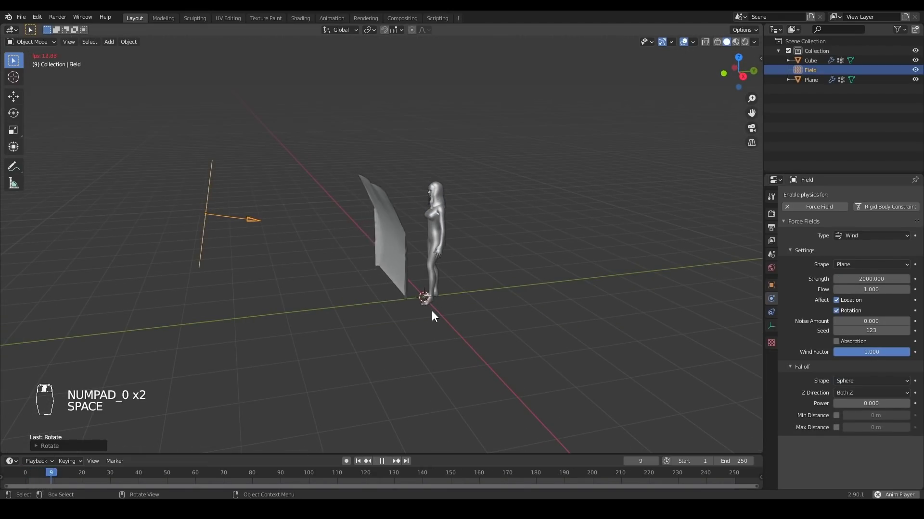
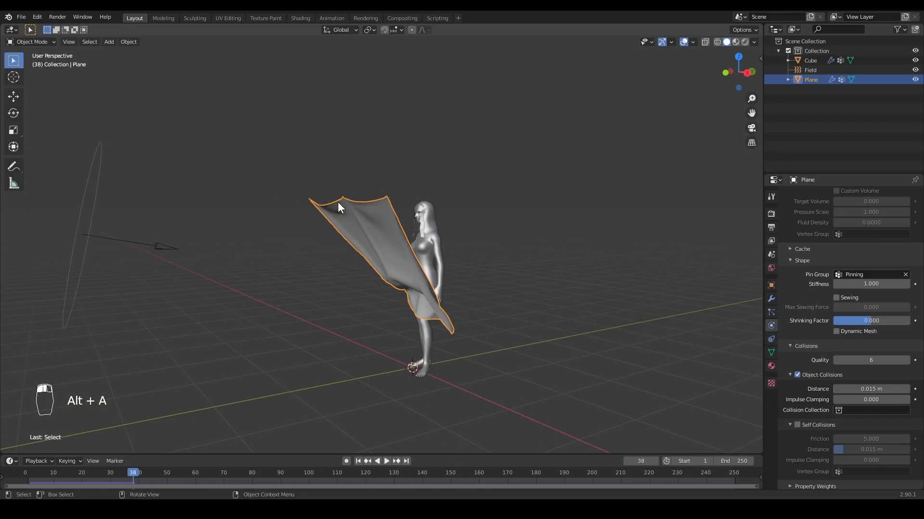
Stop playback and rewind to the first frame after setting collision quality 6.
key(space)
key(space)
Raise the wind field's Strength to 5000 and replay the simulation.
drag(147, 357, 466, 265)
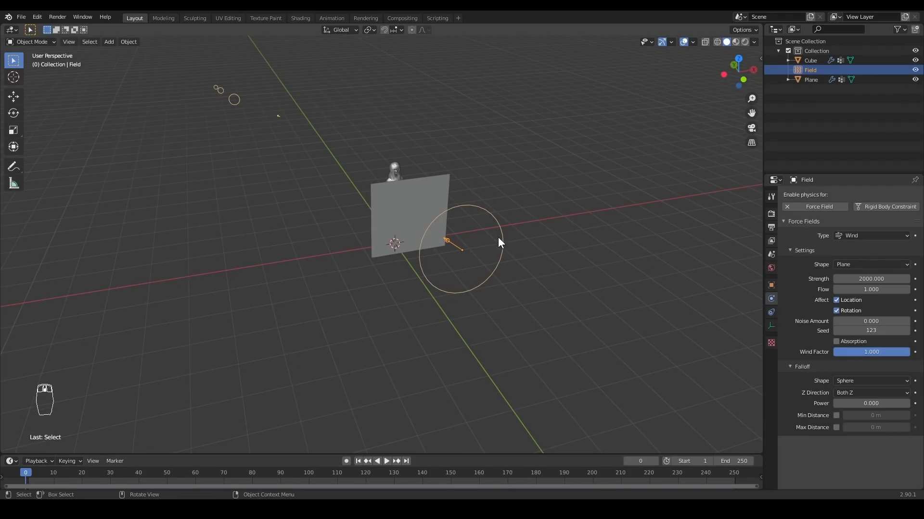
key(space)
key(space)
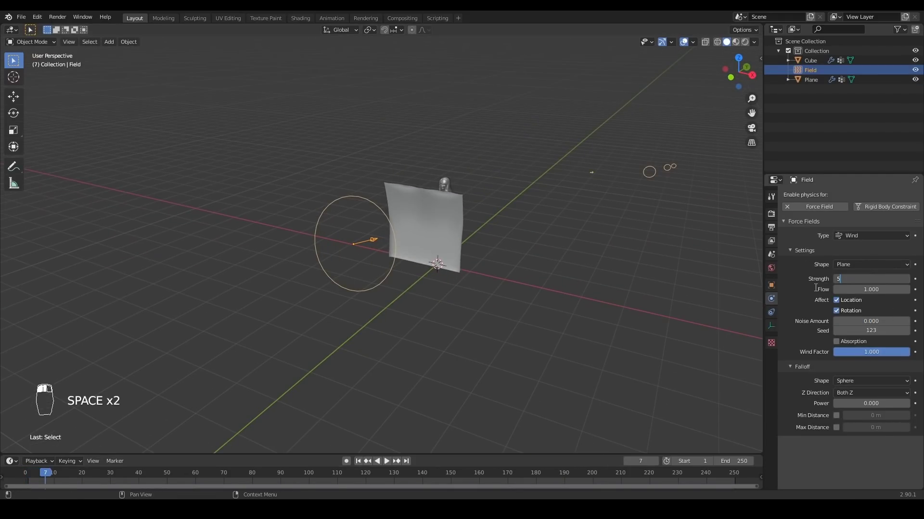
key(KP_0)
key(KP_0)
key(space)
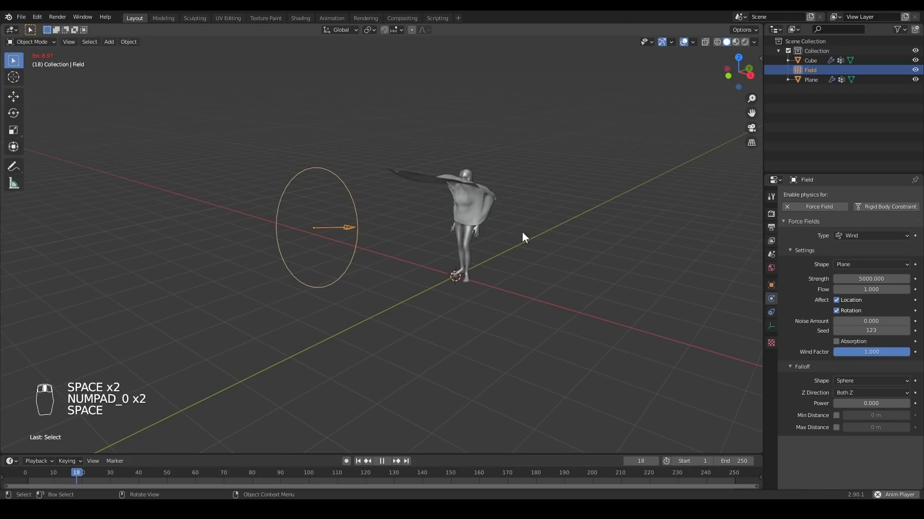
From side view, tilt the field to blow downward and move it above the figure.
key(space)
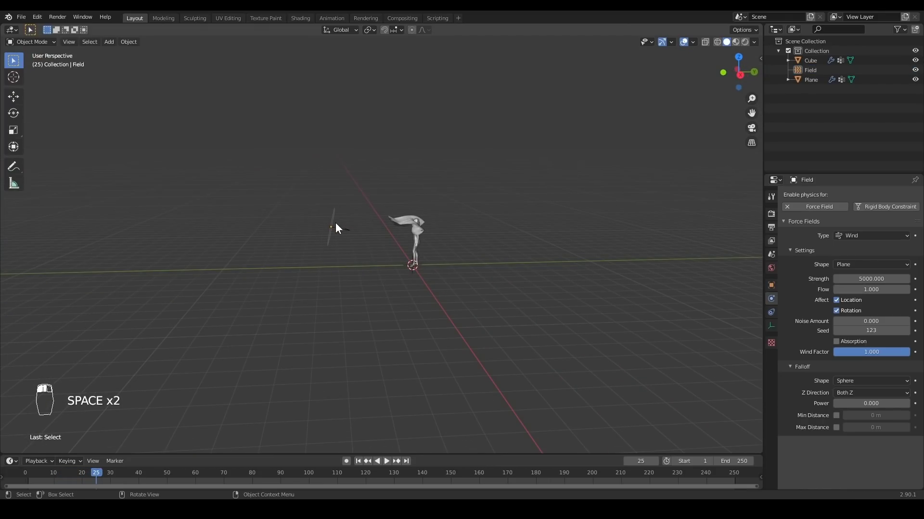
key(KP_3)
key(r)
key(g)
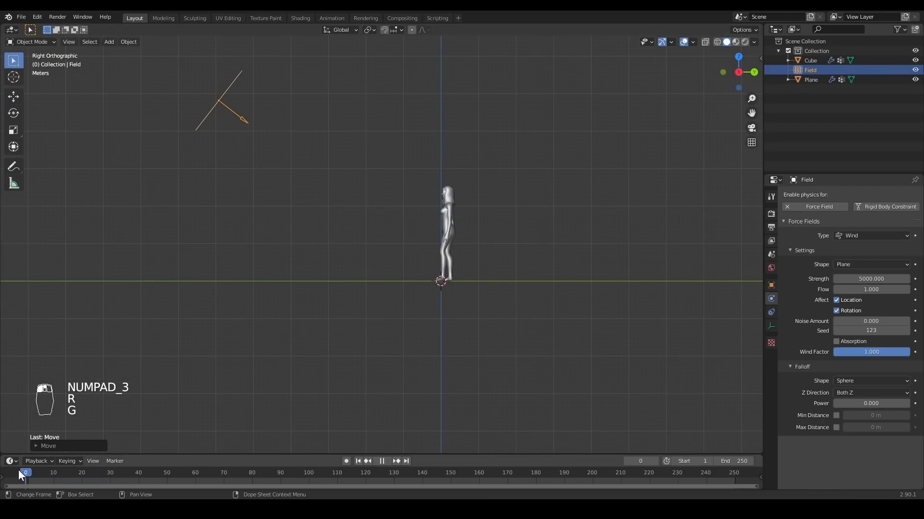
key(space)
drag(459, 236, 336, 377)
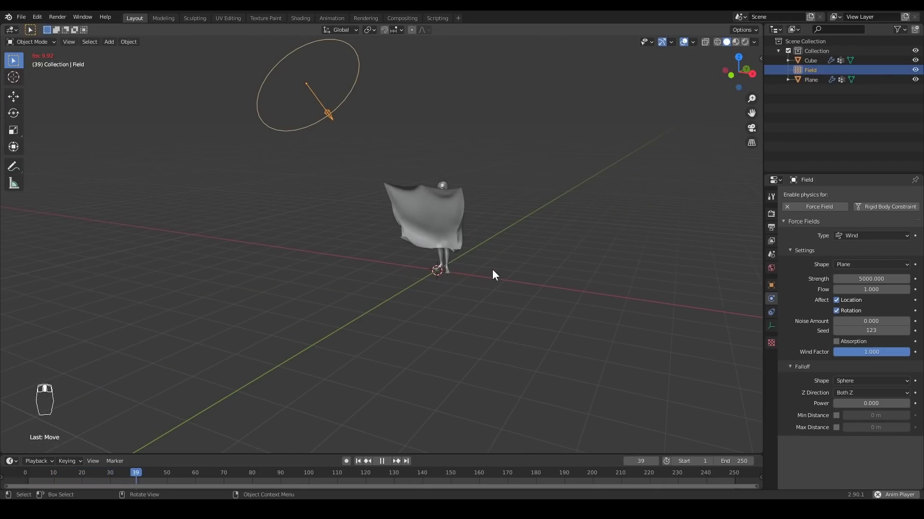
key(Delete)
key(space)
middle_click(228, 162)
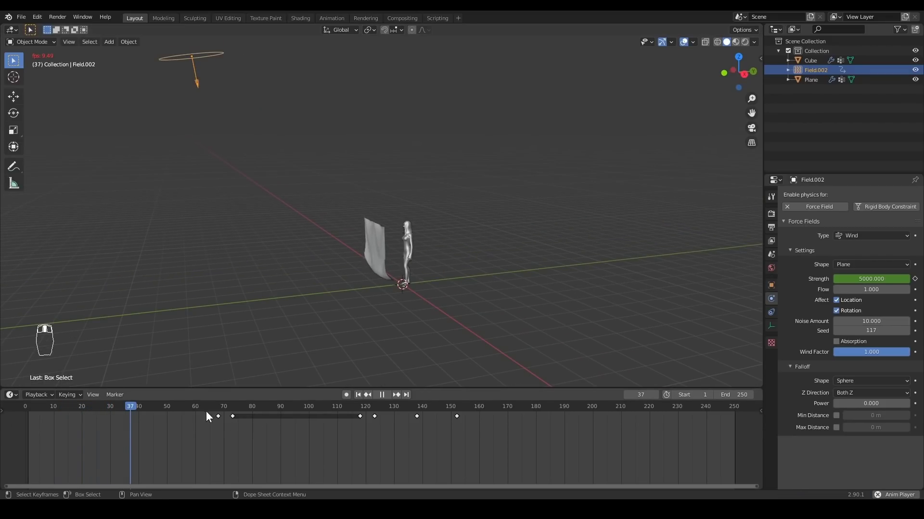
middle_click(224, 418)
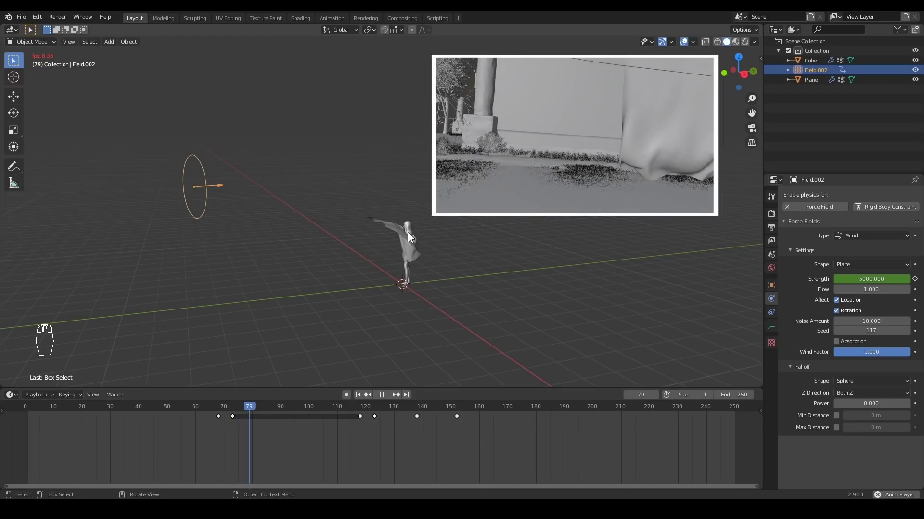
drag(421, 242, 367, 421)
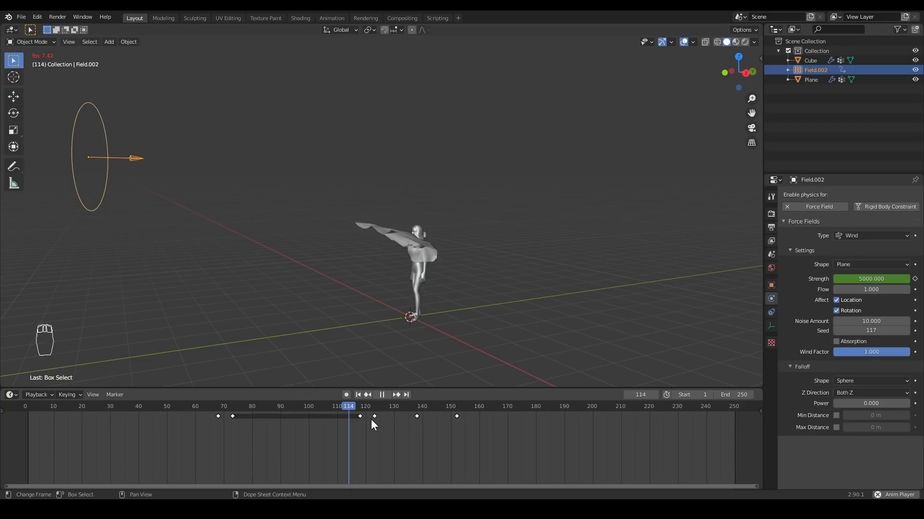
key(space)
key(Delete)
key(Insert)
key(shift+a)
Scale the new cube into a tall, thin wall-like slab.
key(s)
key(KP_6)
key(KP_3)
key(g)
key(s)
key(s)
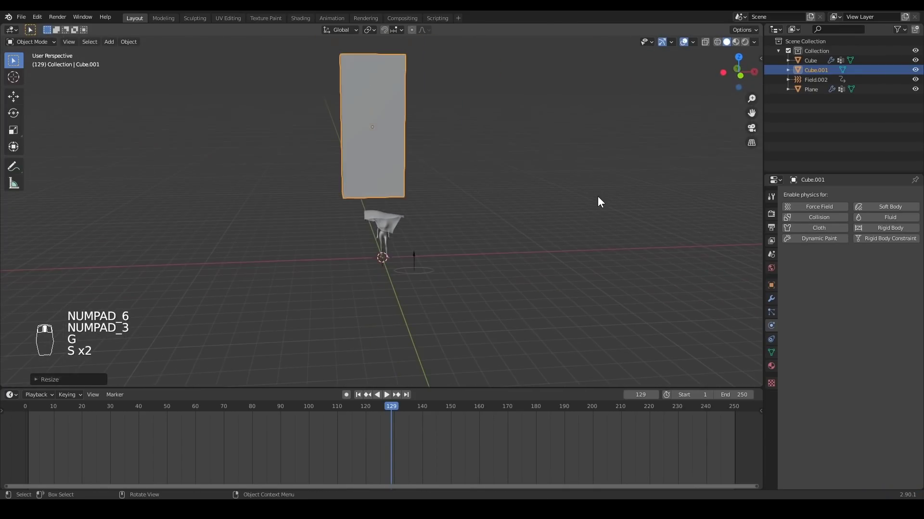
key(s)
Position the wall on the ground behind the figure, checked from top view.
key(g)
key(s)
key(g)
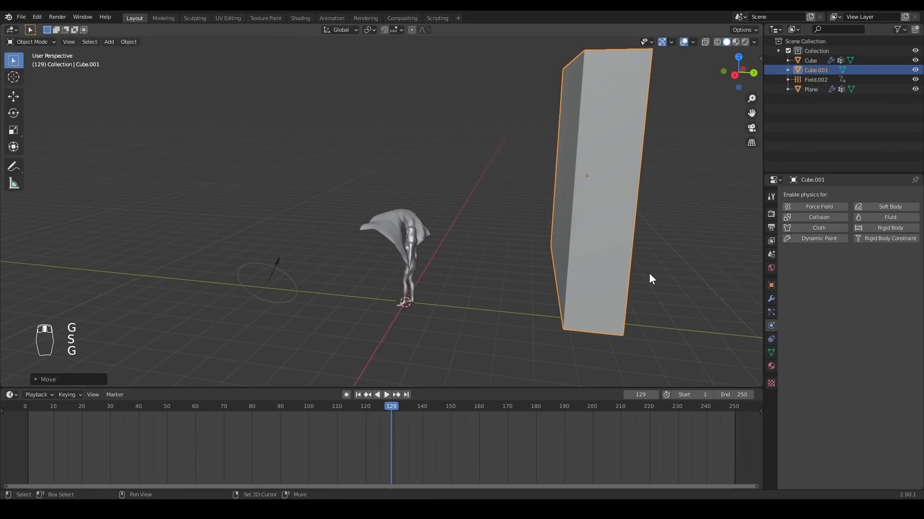
key(KP_7)
key(g)
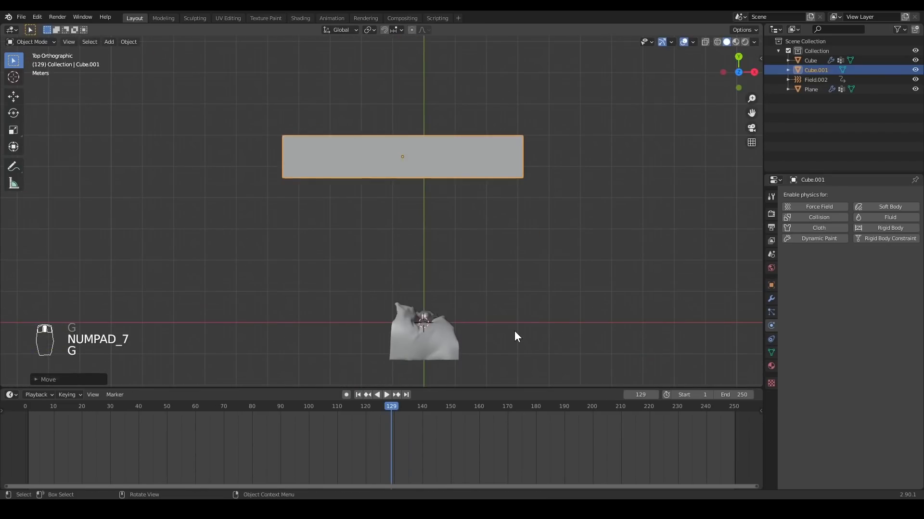
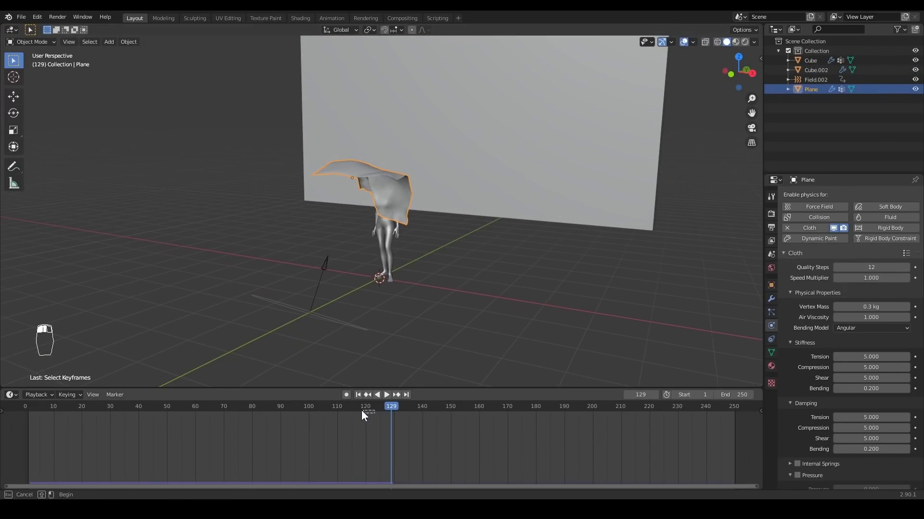
Add a second vertex group named 'Empty' to the plane alongside Pinning.
drag(307, 414, 405, 241)
drag(405, 241, 771, 297)
click(771, 297)
drag(267, 270, 773, 359)
drag(773, 358, 811, 240)
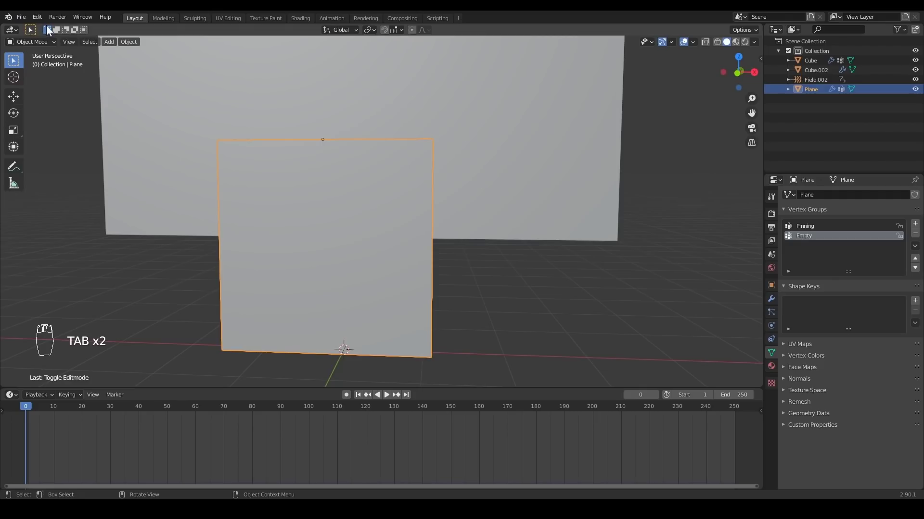
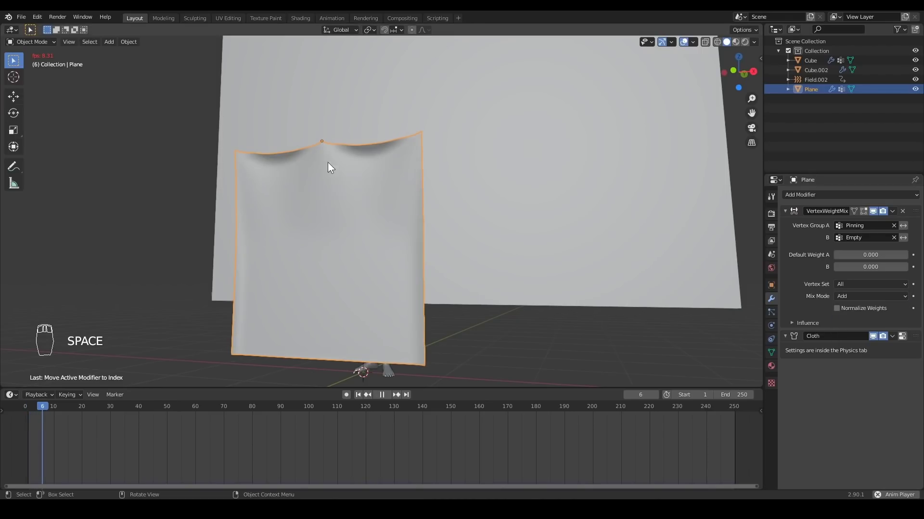
Set the Vertex Weight Mix modifier's Mix Mode to Replace.
middle_click(337, 202)
click(339, 213)
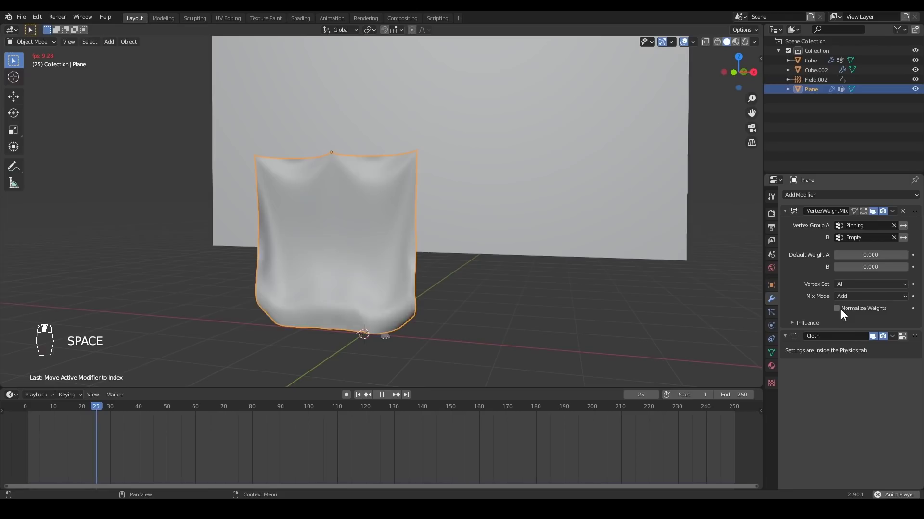
click(856, 297)
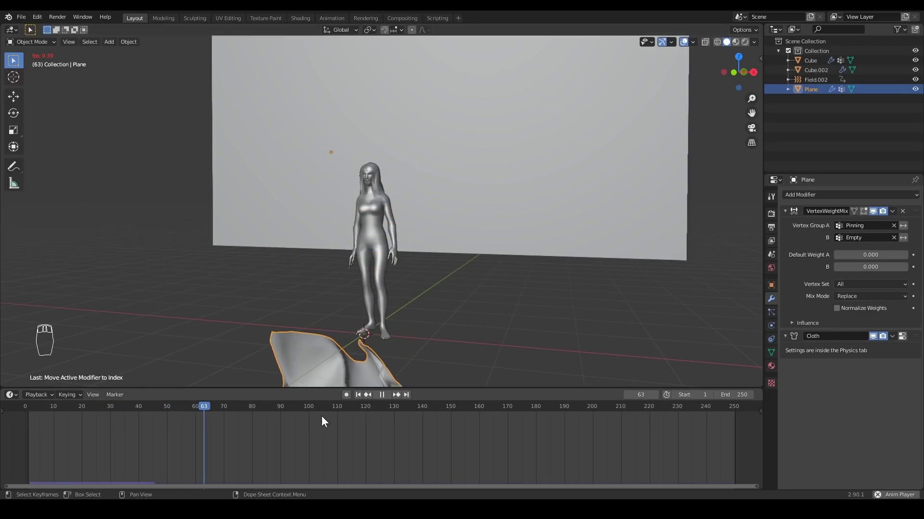
Play the simulation to check the cloth drops, then rewind.
key(space)
click(199, 413)
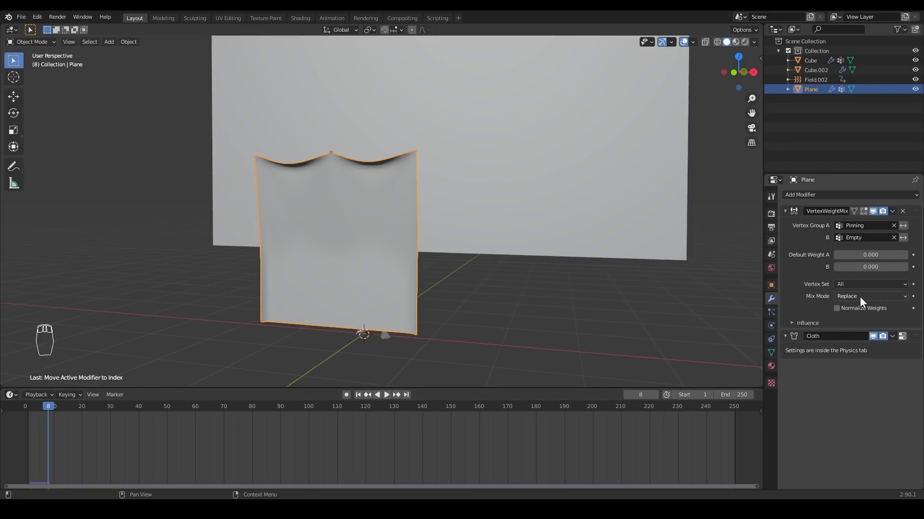
middle_click(383, 261)
middle_click(172, 285)
key(alt+a)
Key the weight Mix Mode as Add at an early frame and Replace at a later frame.
drag(193, 54, 226, 411)
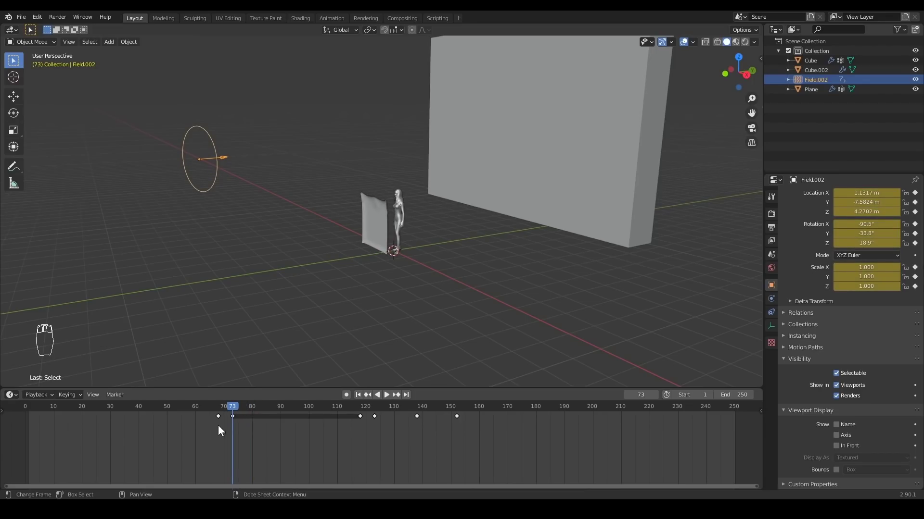
key(Left)
key(Left)
key(Left)
drag(360, 227, 877, 304)
key(Right)
middle_click(869, 303)
drag(896, 305, 224, 419)
key(Right)
Play back the simulation repeatedly to check where the sheet unpins.
key(space)
key(space)
key(space)
middle_click(454, 239)
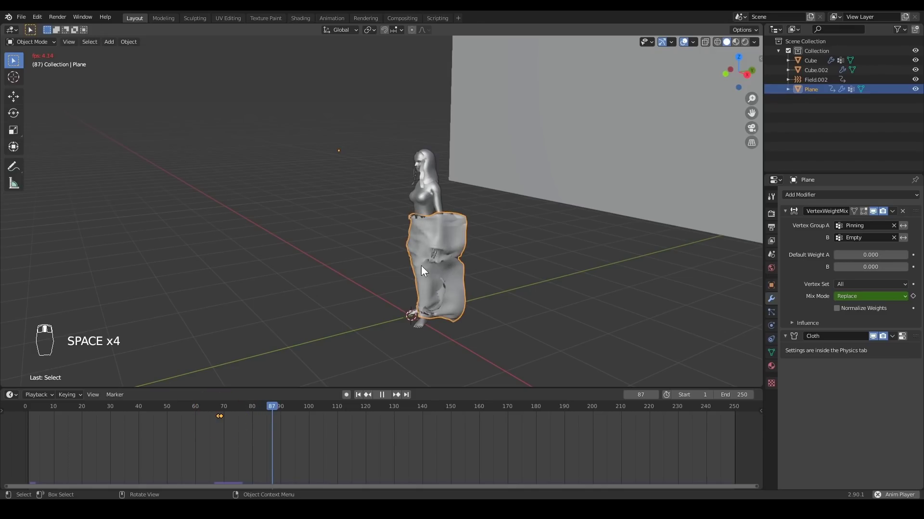
key(space)
drag(238, 410, 288, 238)
key(space)
middle_click(288, 238)
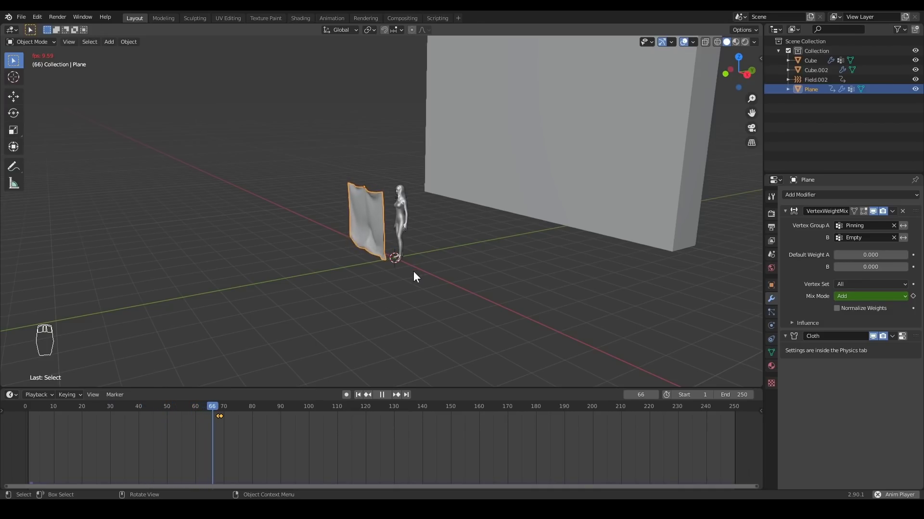
key(space)
drag(363, 271, 355, 268)
key(space)
key(space)
key(space)
Scrub the timeline and replay to watch the unpinned sheet wrap around the figure.
drag(368, 262, 426, 197)
key(space)
key(space)
key(space)
key(space)
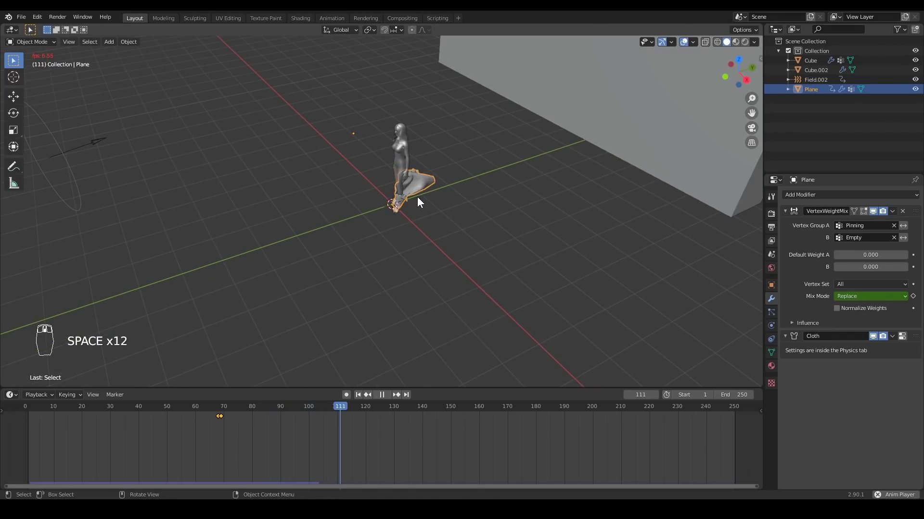
key(space)
click(299, 409)
key(space)
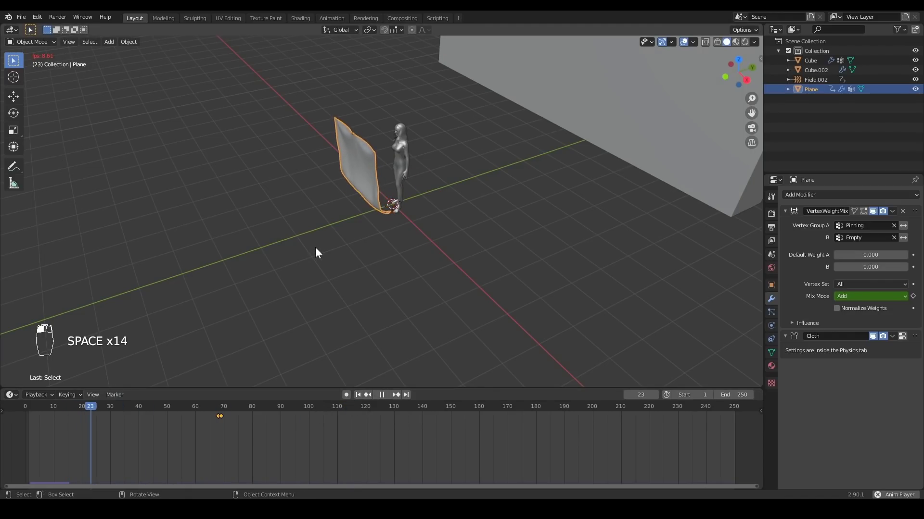
key(space)
Select Field.002 and switch to Right Orthographic view.
drag(295, 234, 259, 415)
drag(213, 83, 259, 415)
key(Up)
key(Down)
key(KP_3)
Lower and re-angle the wind field with G and R, keying its new location and rotation.
key(r)
key(g)
key(r)
key(i)
key(r)
key(i)
key(r)
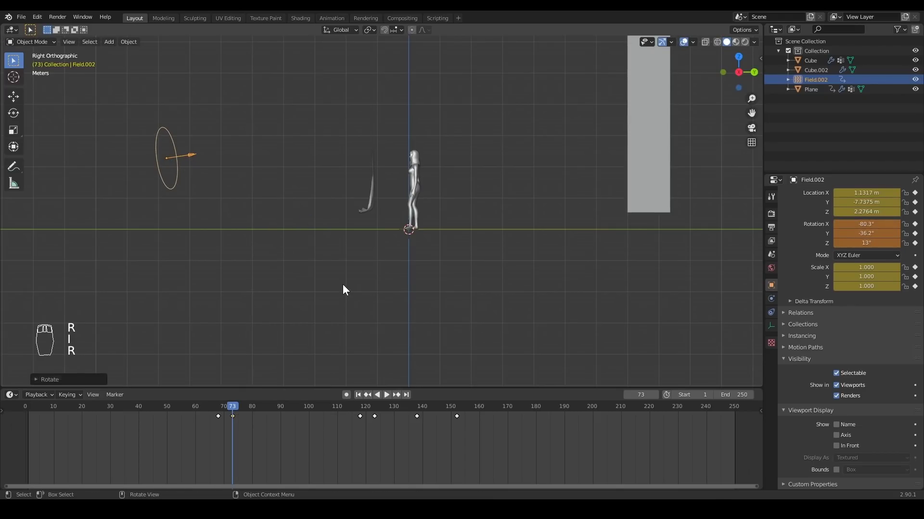
key(i)
Replay the simulation to see the cloth blow onto the collision-enabled figure.
drag(209, 414, 399, 246)
key(space)
key(space)
drag(402, 156, 365, 21)
key(s)
key(s)
drag(289, 300, 303, 284)
key(space)
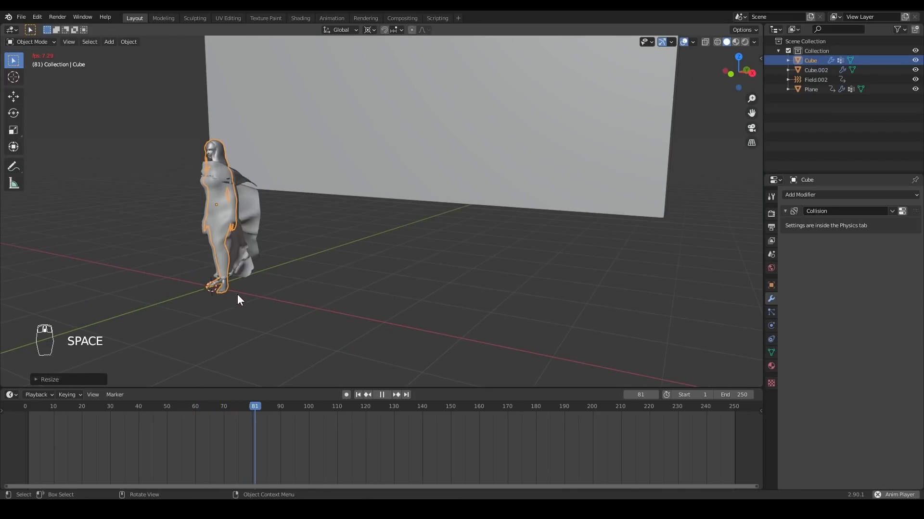
Enable Self Collisions under Cloth > Collisions on the Plane and save the project.
key(space)
middle_click(239, 223)
key(alt+a)
key(space)
key(space)
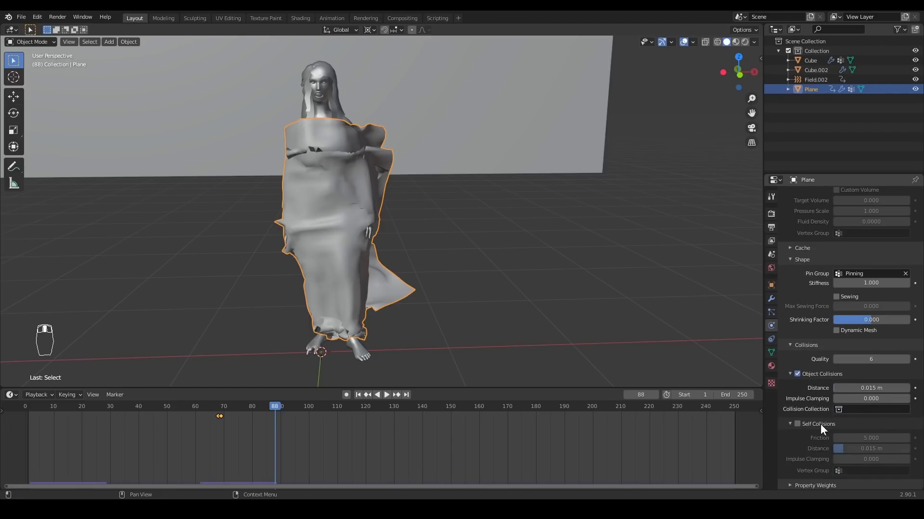
key(space)
key(space)
drag(254, 242, 263, 262)
key(ctrl+s)
Replay and orbit the view to watch the sheet wrapping the figure.
key(space)
middle_click(263, 262)
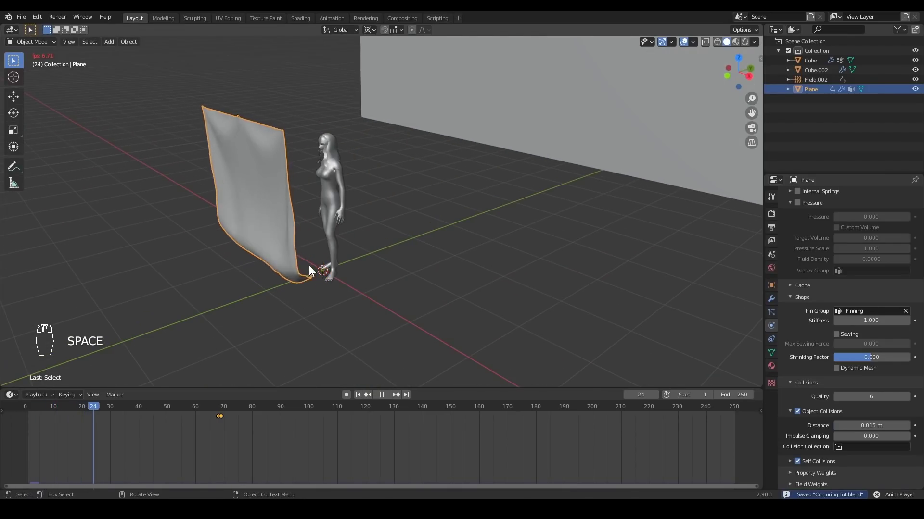
middle_click(340, 258)
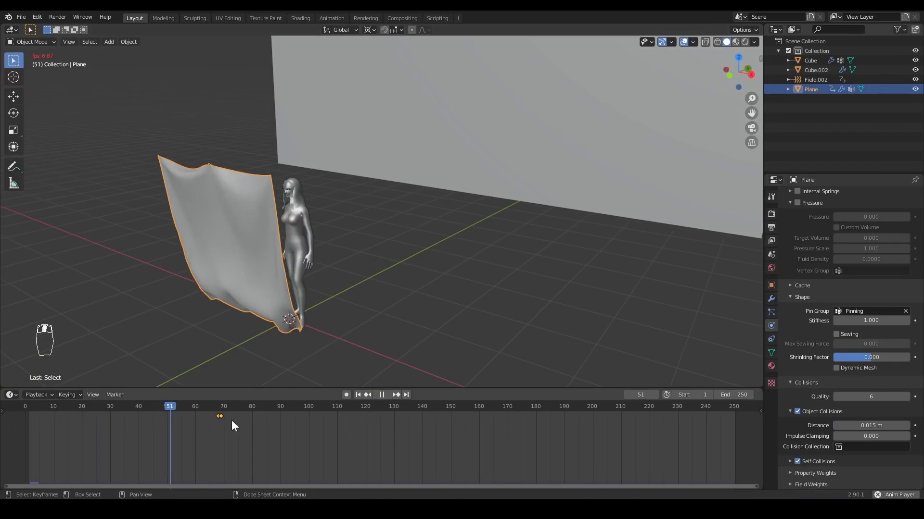
drag(216, 434, 305, 311)
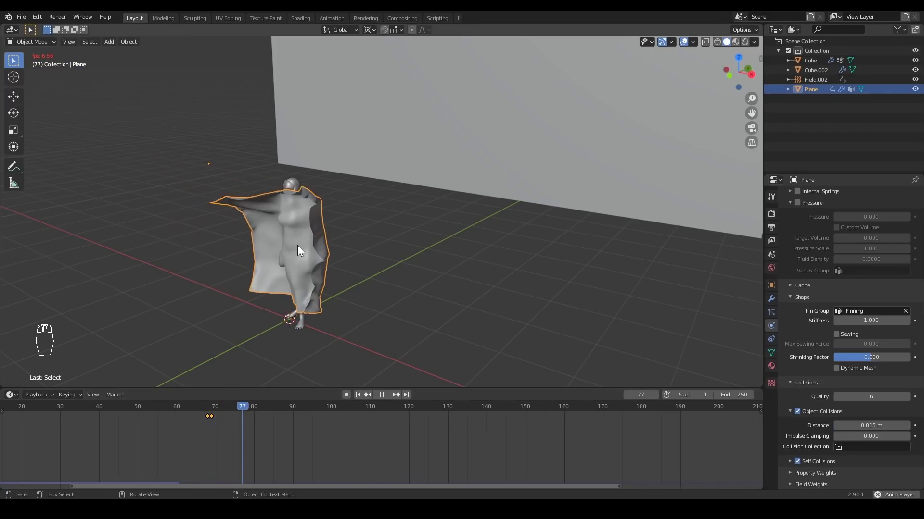
drag(345, 248, 355, 247)
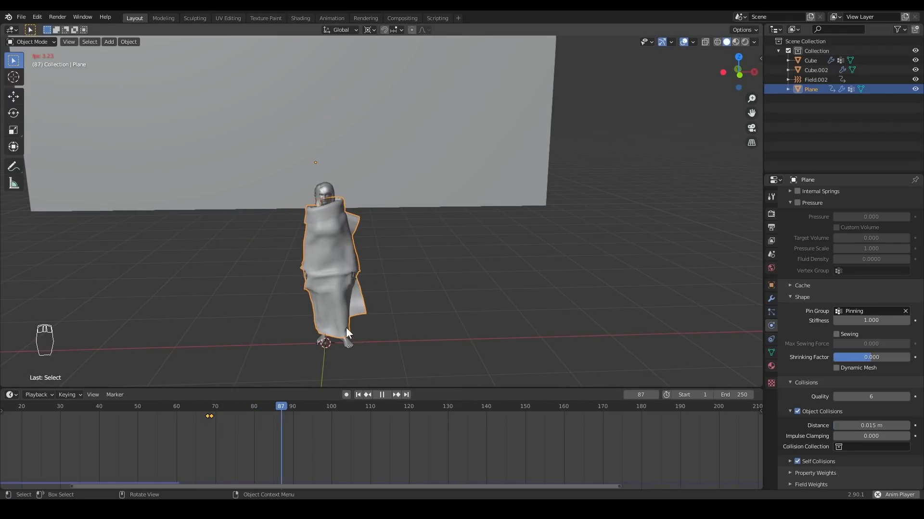
key(space)
drag(390, 256, 286, 407)
Scrub past frame 100 and key the Plane's cloth object-collision setting at frames 106–107.
drag(285, 407, 324, 426)
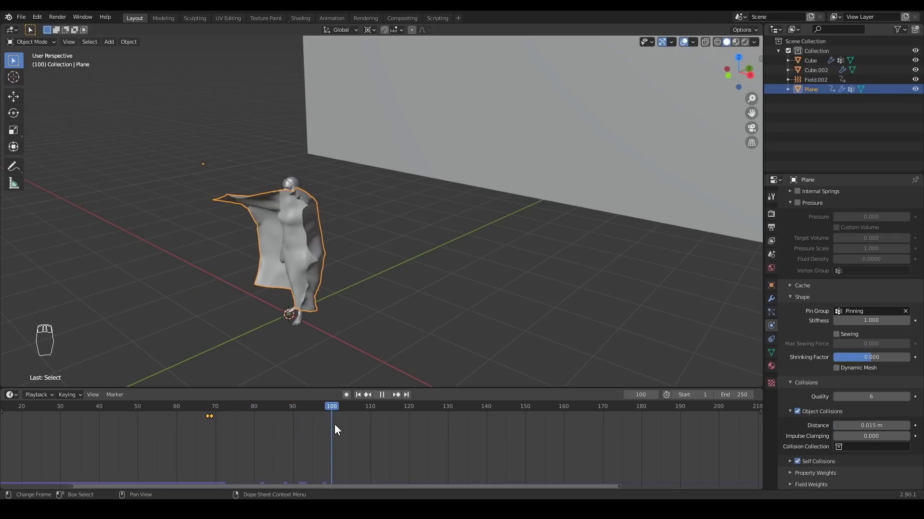
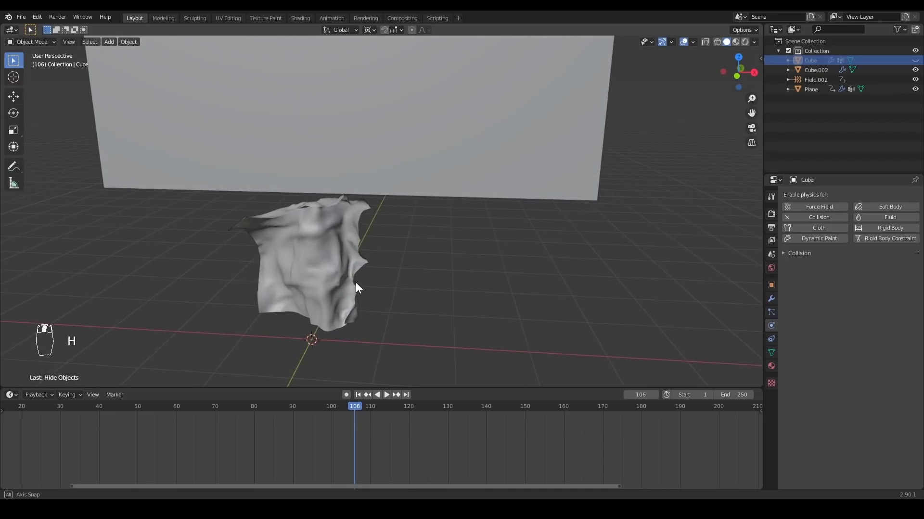
key(ctrl+z)
drag(320, 221, 766, 403)
drag(816, 358, 798, 415)
key(i)
key(Right)
drag(797, 415, 799, 416)
key(i)
key(Left)
Replay the timeline to re-run the simulation around the figure.
key(space)
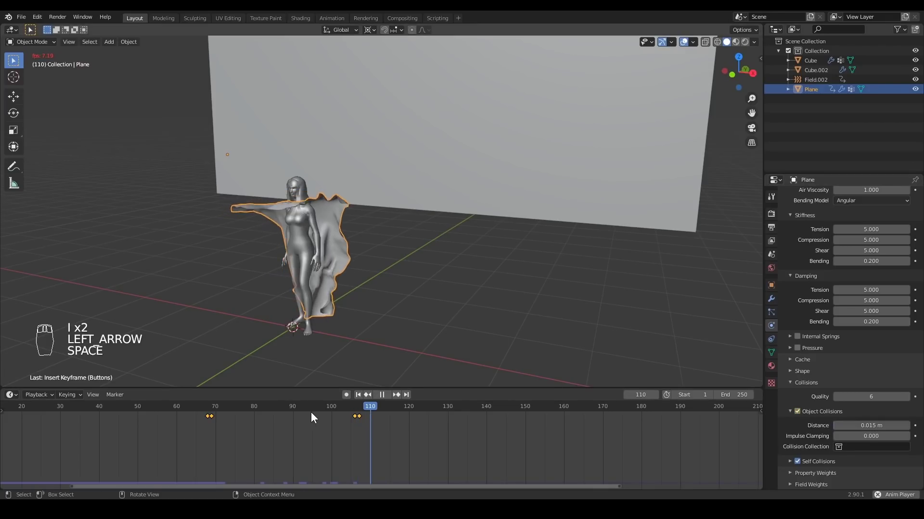
key(space)
key(space)
middle_click(294, 434)
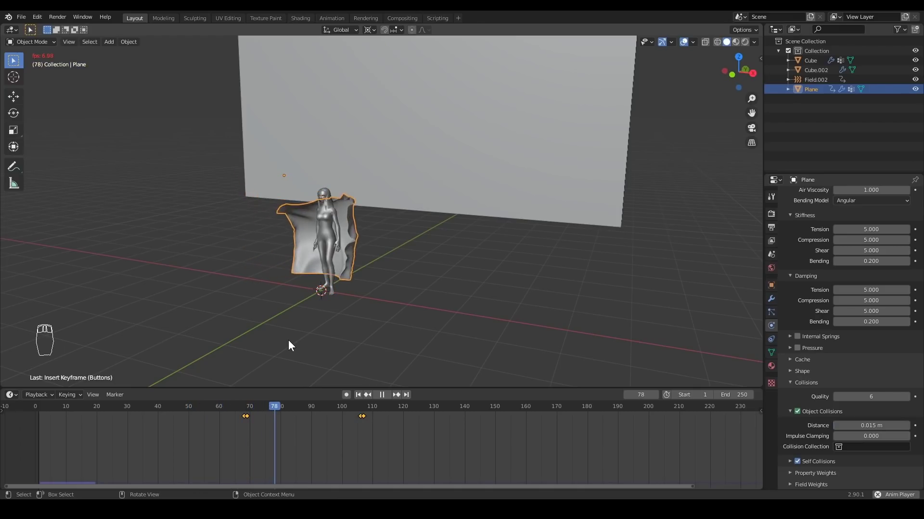
Key the wind strength easing from 8000 to 5000 near frame 120 and save.
key(space)
key(Up)
key(Down)
key(i)
key(Down)
key(i)
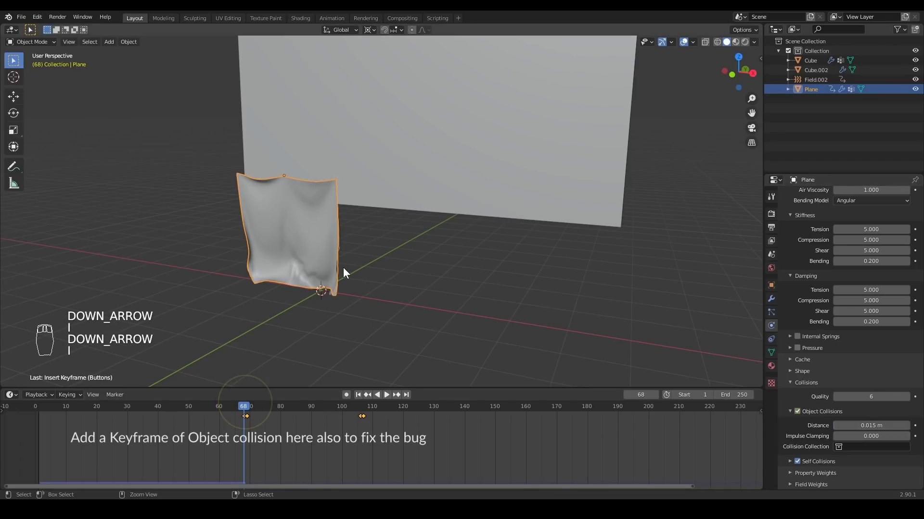
key(ctrl+s)
Purge unused data via File > Clean Up and replay the cloth simulation.
drag(23, 19, 133, 186)
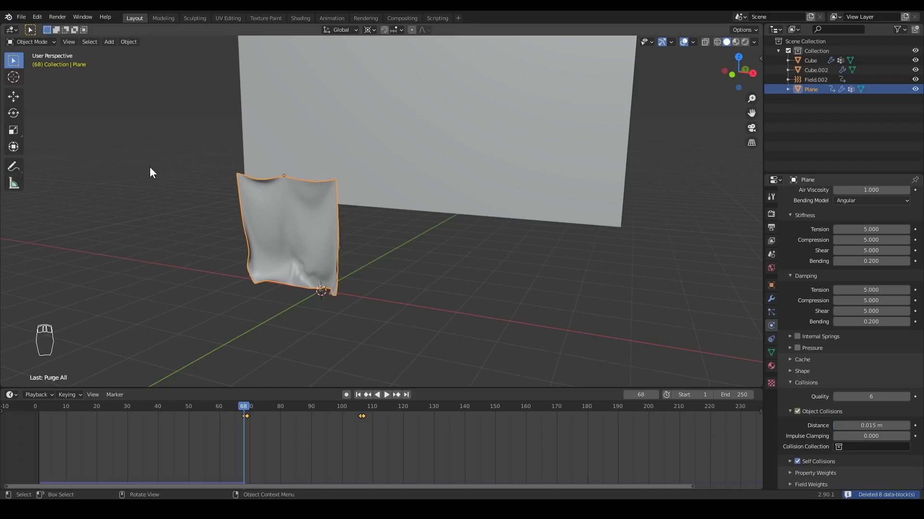
key(space)
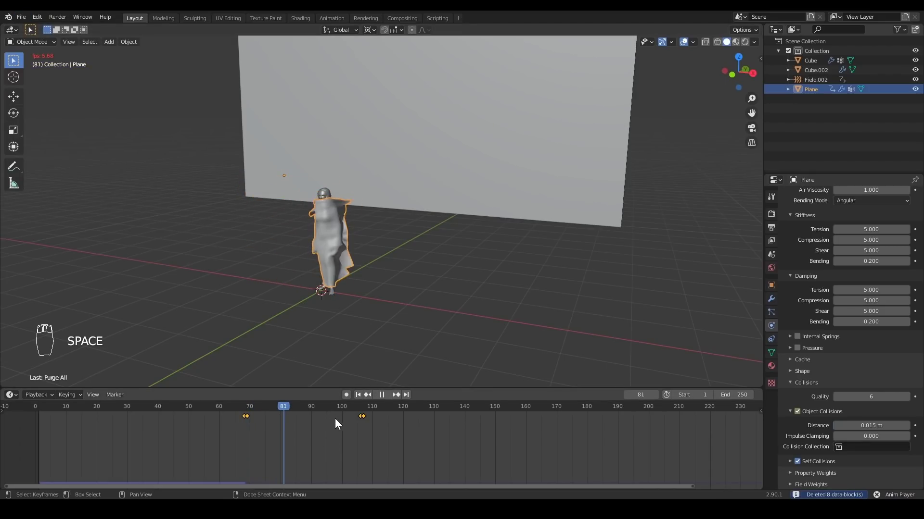
key(alt+a)
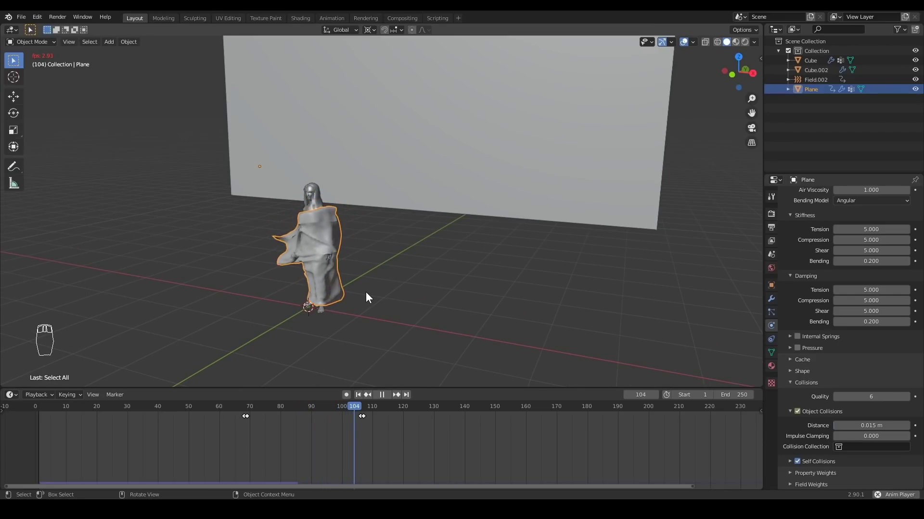
key(alt+a)
Box-select the wind keyframes in the timeline and move them to span roughly frames 118–151.
key(space)
drag(344, 408, 304, 311)
middle_click(266, 180)
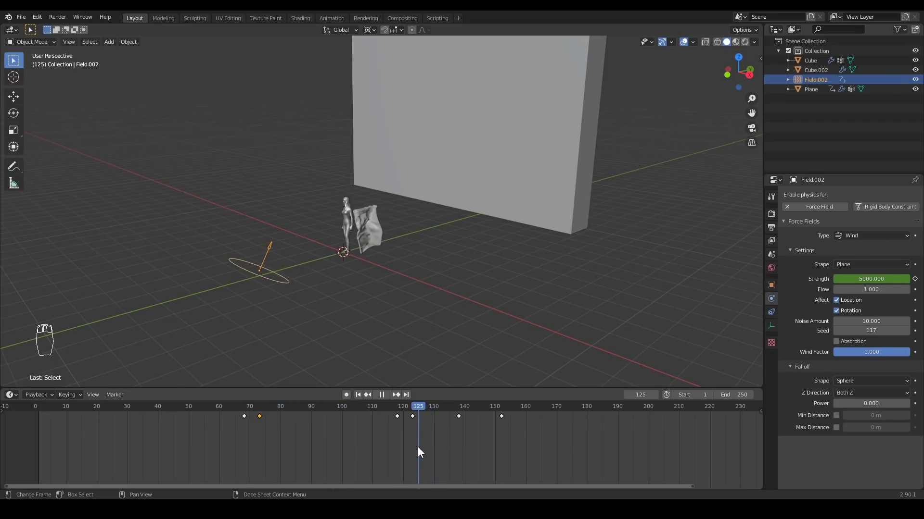
drag(384, 199, 384, 420)
key(alt+a)
key(b)
drag(358, 417, 369, 441)
key(b)
key(g)
Replay repeatedly to check how the retimed wind blows the sheet.
key(space)
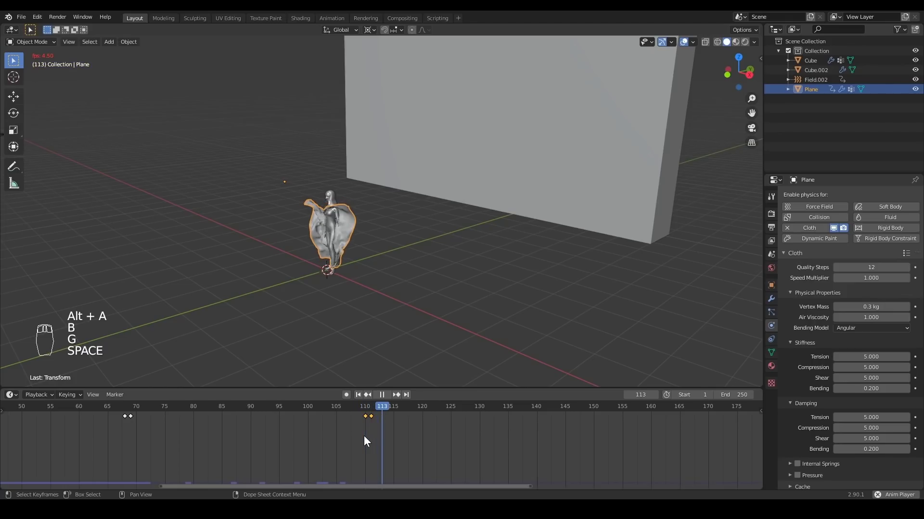
key(space)
middle_click(321, 214)
key(space)
key(space)
drag(268, 241, 616, 419)
key(space)
key(space)
middle_click(611, 421)
key(alt+a)
Scrub back to the start and replay to confirm the sheet wraps snugly around the figure.
drag(477, 410, 260, 374)
key(space)
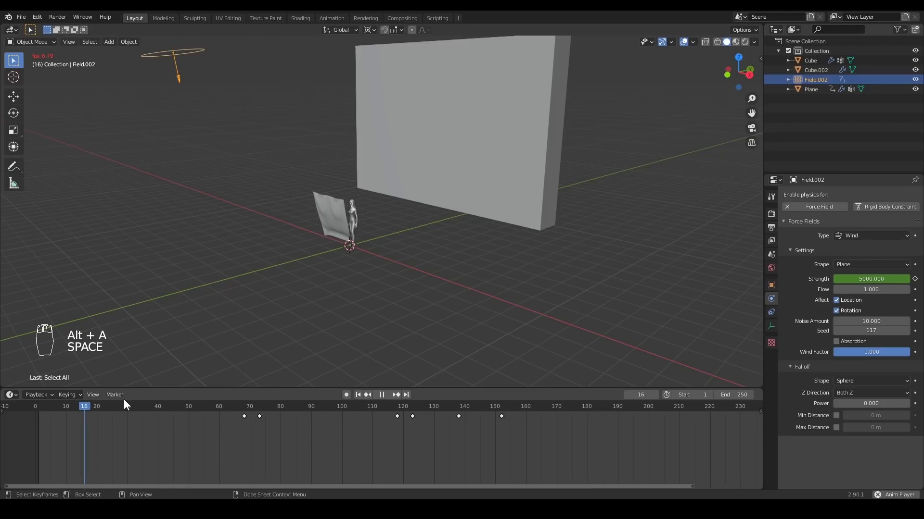
key(space)
click(138, 407)
key(space)
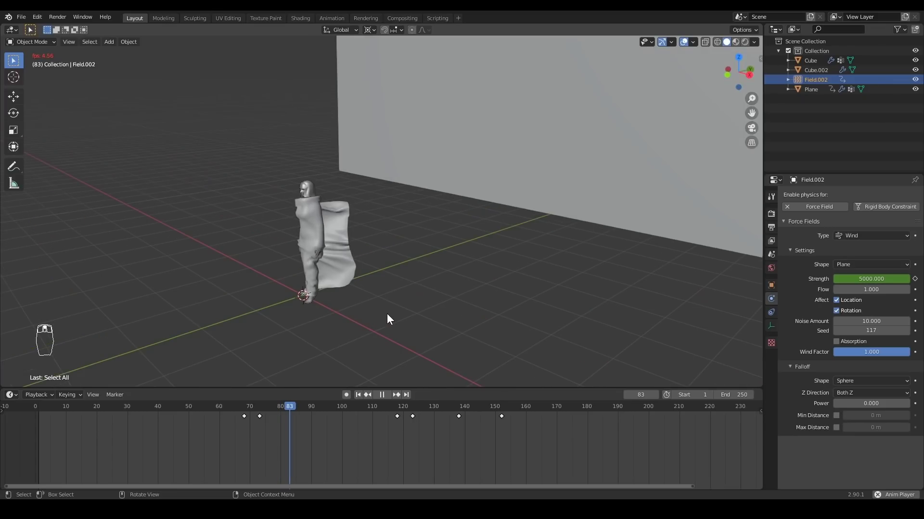
key(space)
key(space)
key(space)
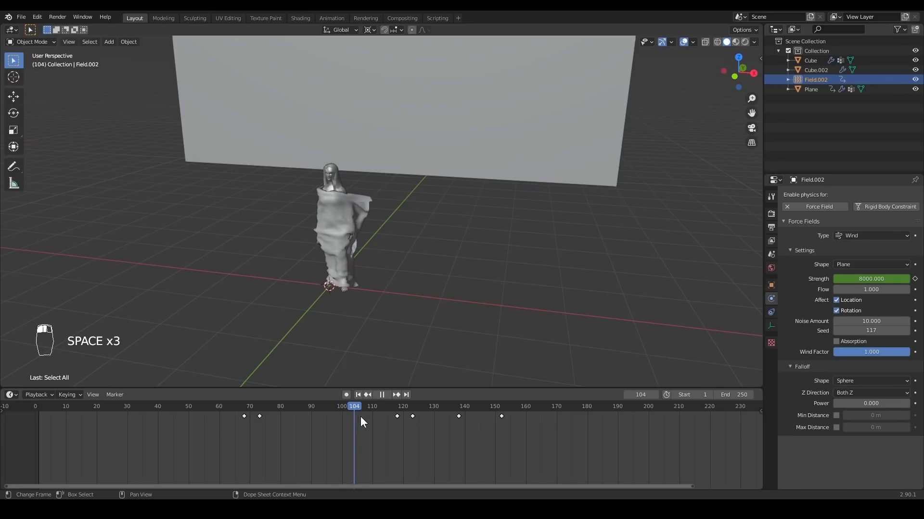
Replay the cloth simulation and step the timeline to around frame 123 for the Field.002 wind.
drag(365, 420, 349, 280)
key(space)
key(space)
key(Up)
key(space)
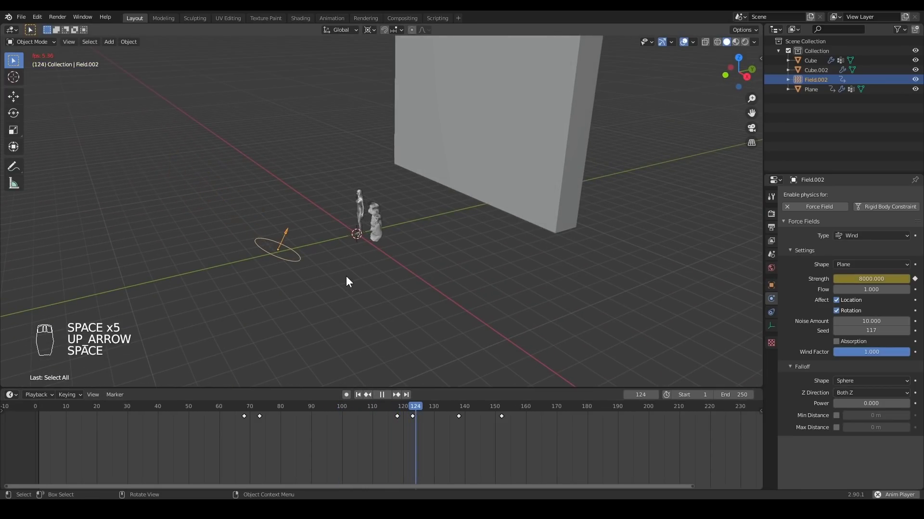
key(space)
key(Up)
key(KP_3)
drag(270, 439, 454, 436)
Set the Field.002 wind strength to 8000 and scrub to check the cloth's response.
key(shift+d)
key(space)
key(space)
drag(420, 409, 415, 410)
key(space)
key(space)
key(Up)
key(Up)
key(Down)
key(KP_0)
key(KP_0)
Key the 8000 strength at the current frame and replay so the cloth lifts off the figure.
key(o)
key(i)
key(Down)
key(space)
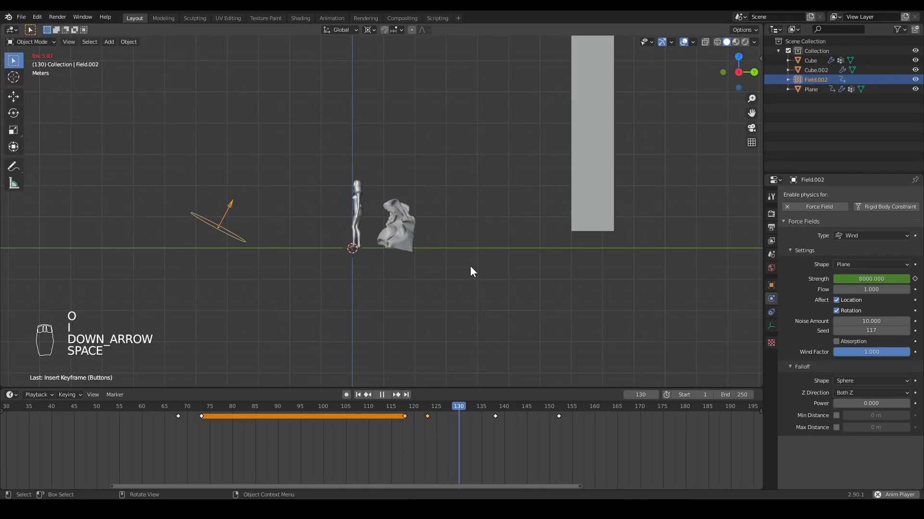
key(space)
key(space)
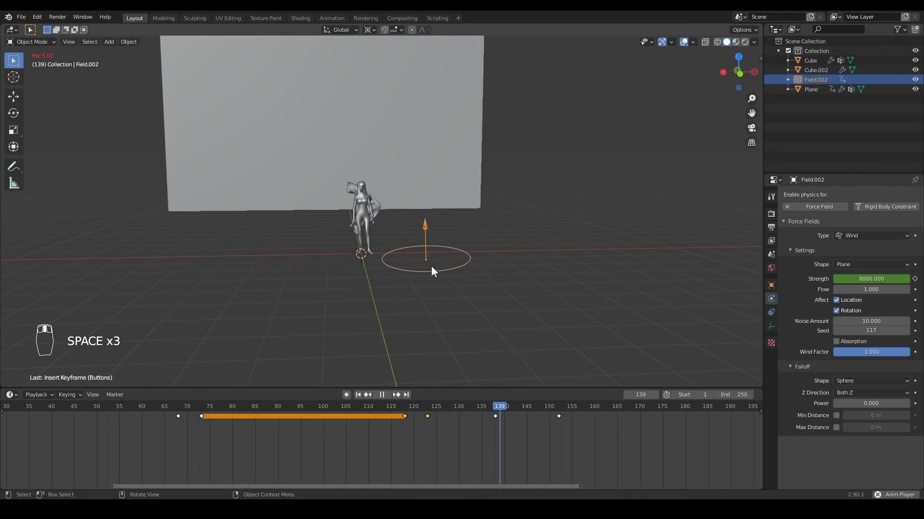
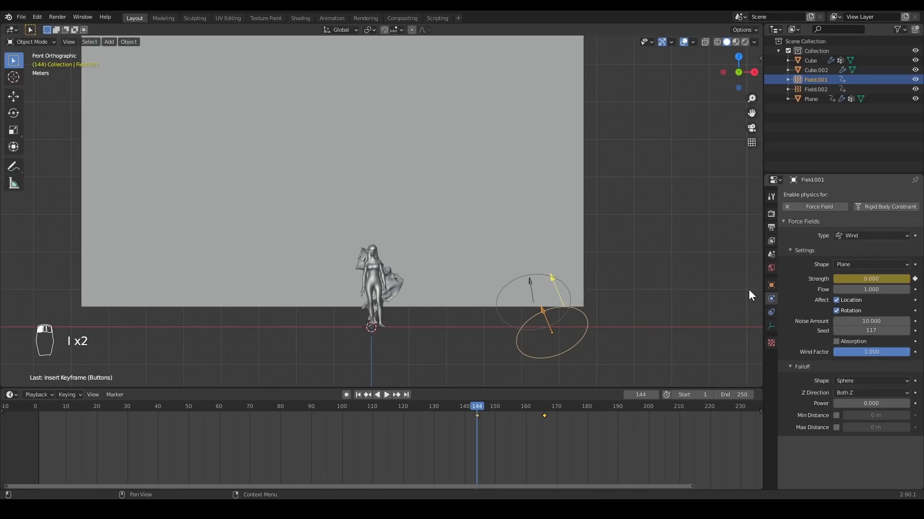
Add the Field.001 wind, place it under the cloth and replay with its strength keyed at 0.
key(space)
key(space)
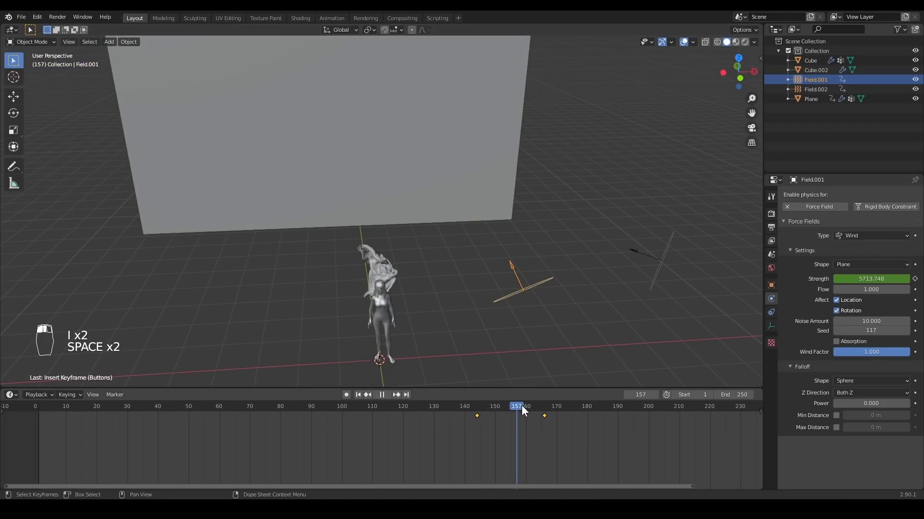
key(space)
key(space)
drag(476, 309, 456, 275)
key(space)
key(space)
key(space)
key(space)
middle_click(290, 248)
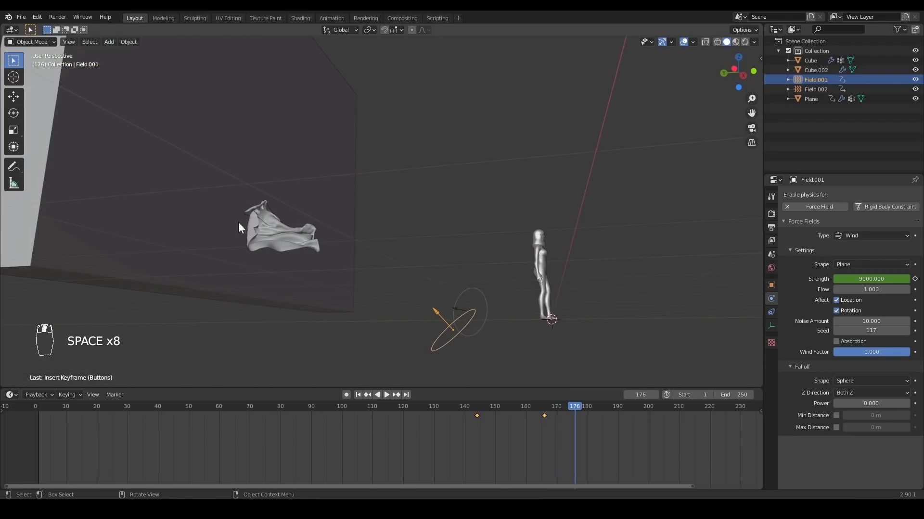
Rotate Field.001 to blow upward, key strength 9000 near frame 166 and replay the cloth lifting away.
key(space)
key(space)
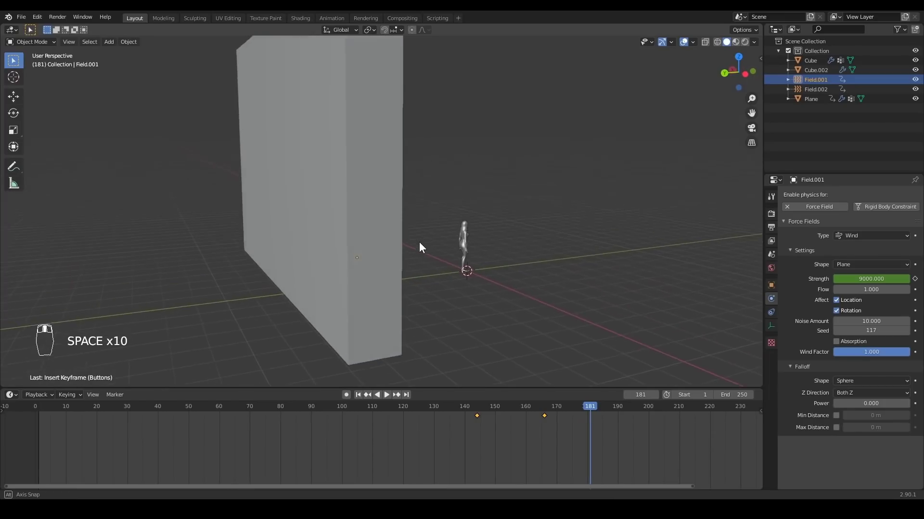
key(space)
key(space)
key(Down)
key(KP_3)
key(r)
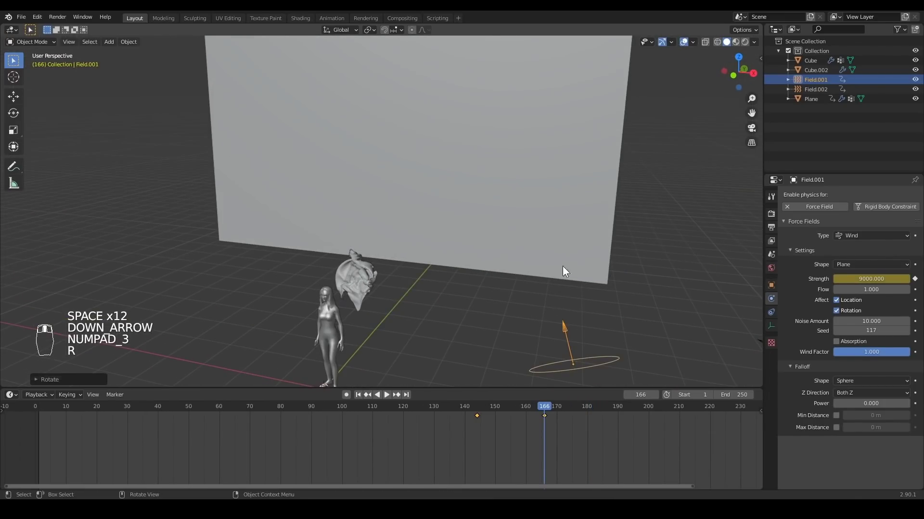
key(i)
key(space)
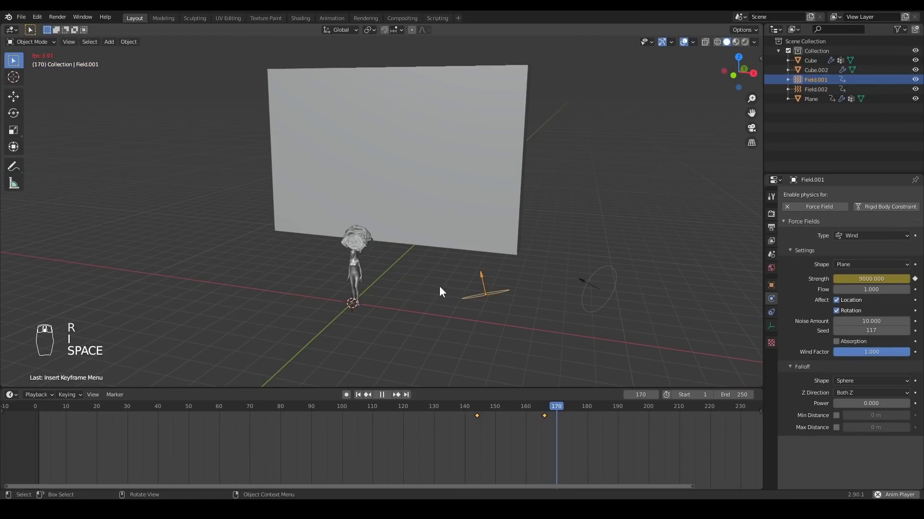
Replay the cloth drifting toward the wall and save the project with Ctrl+S.
key(space)
key(space)
key(space)
key(ctrl+s)
Key the cloth's object-collision setting across frames 171–174 and replay the sheet leaving the figure.
drag(480, 266, 887, 387)
drag(887, 387, 576, 411)
drag(574, 412, 799, 427)
key(i)
key(i)
key(Right)
key(Right)
key(Right)
drag(799, 427, 542, 405)
key(i)
key(space)
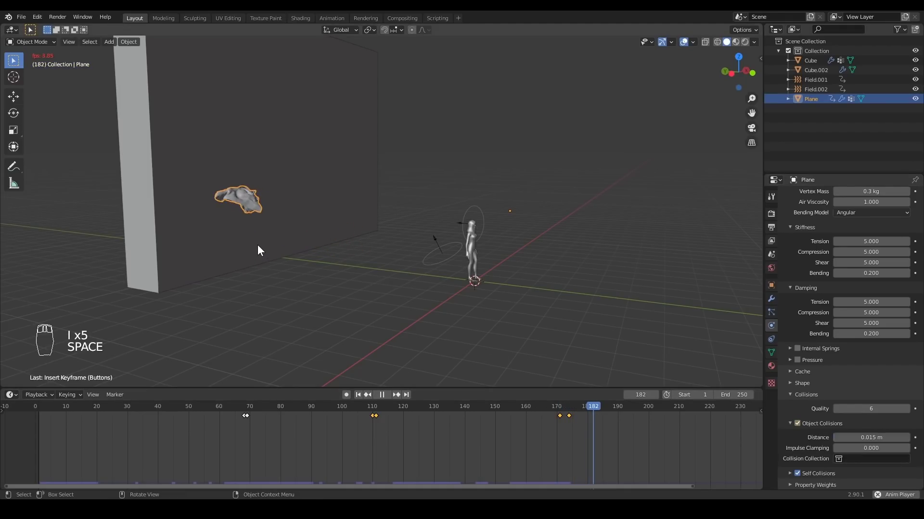
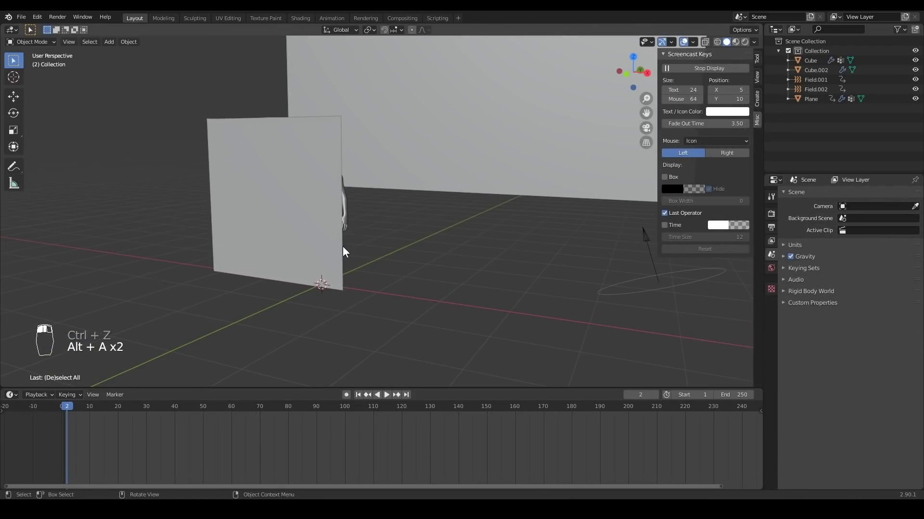
Replay the baked cloth, select the Plane and bring up its Add Modifier list.
key(h)
key(space)
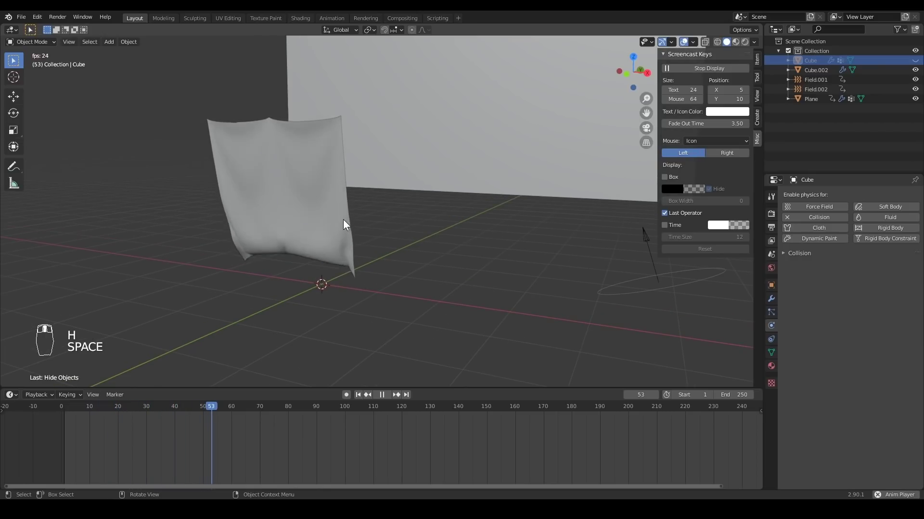
drag(359, 249, 404, 288)
drag(435, 192, 659, 413)
key(space)
click(656, 410)
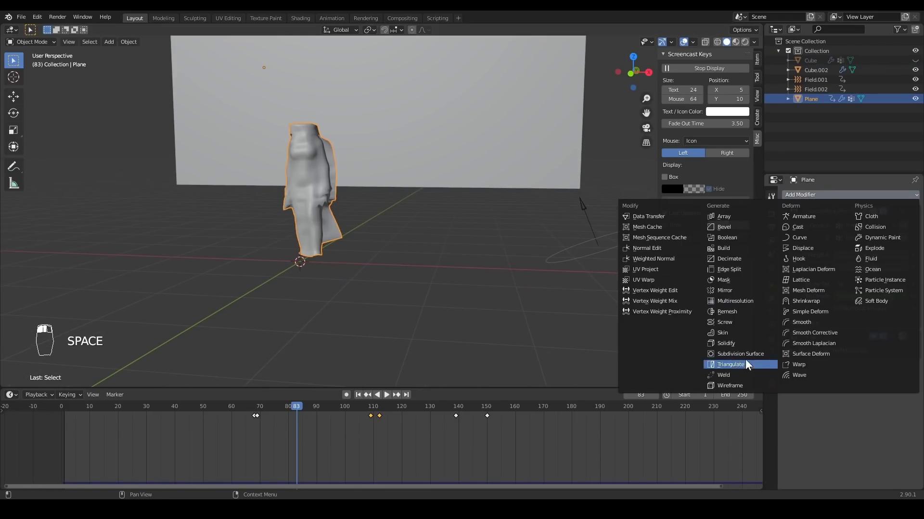
Add a Subdivision modifier to the cloth, add a camera and key its Location & Rotation.
key(space)
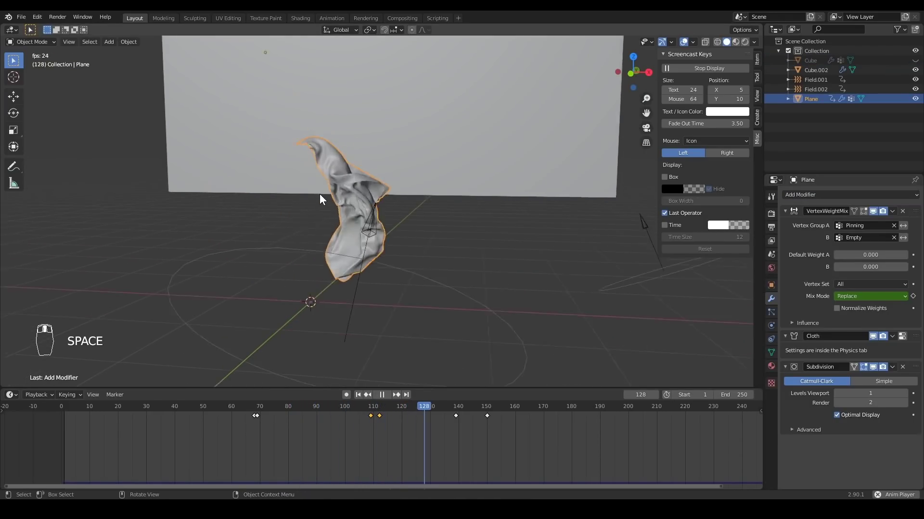
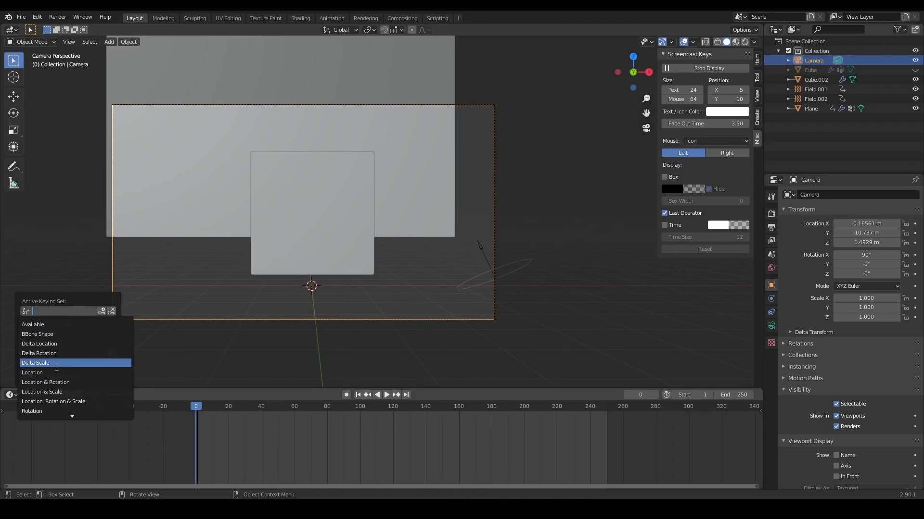
key(i)
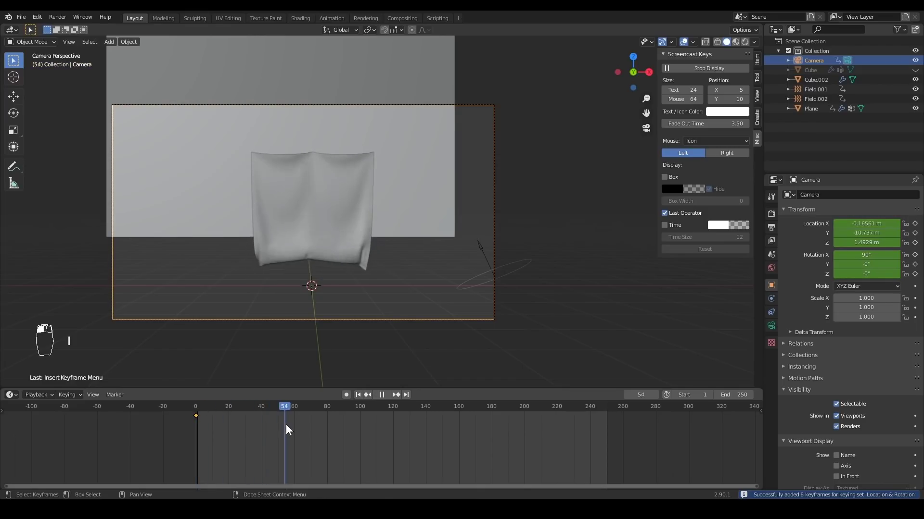